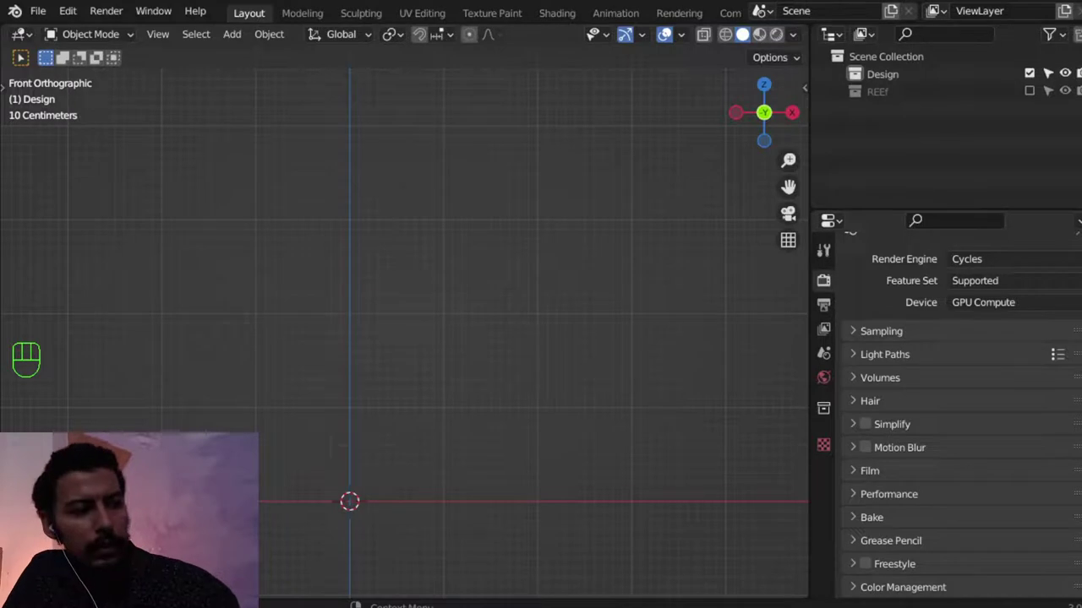
Bring up the Shift+A Add menu in the empty front-view scene to add an armature.
click(367, 351)
key(a)
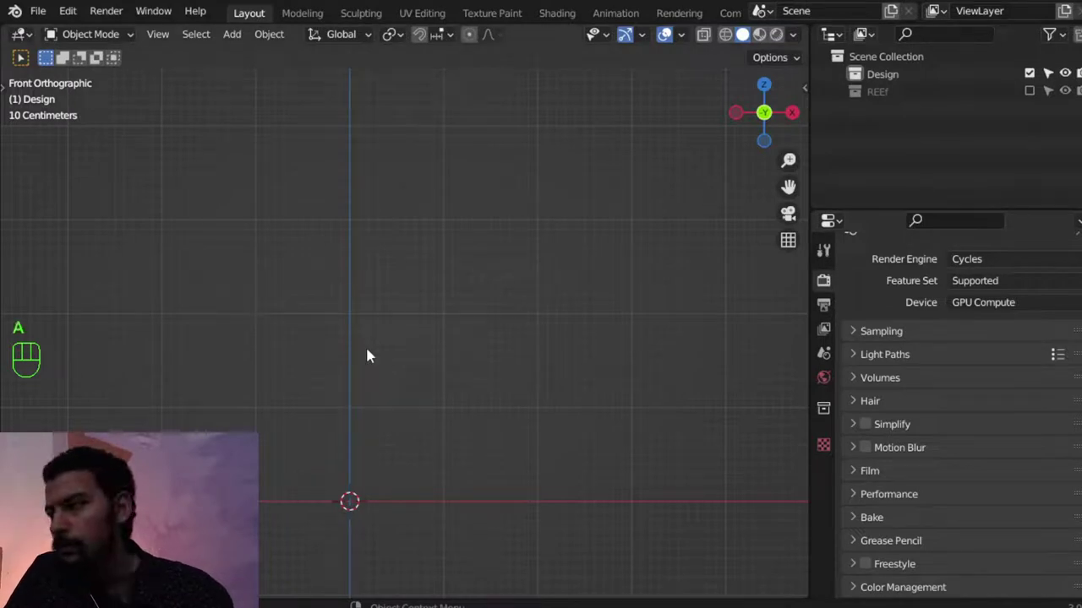
key(shift+a)
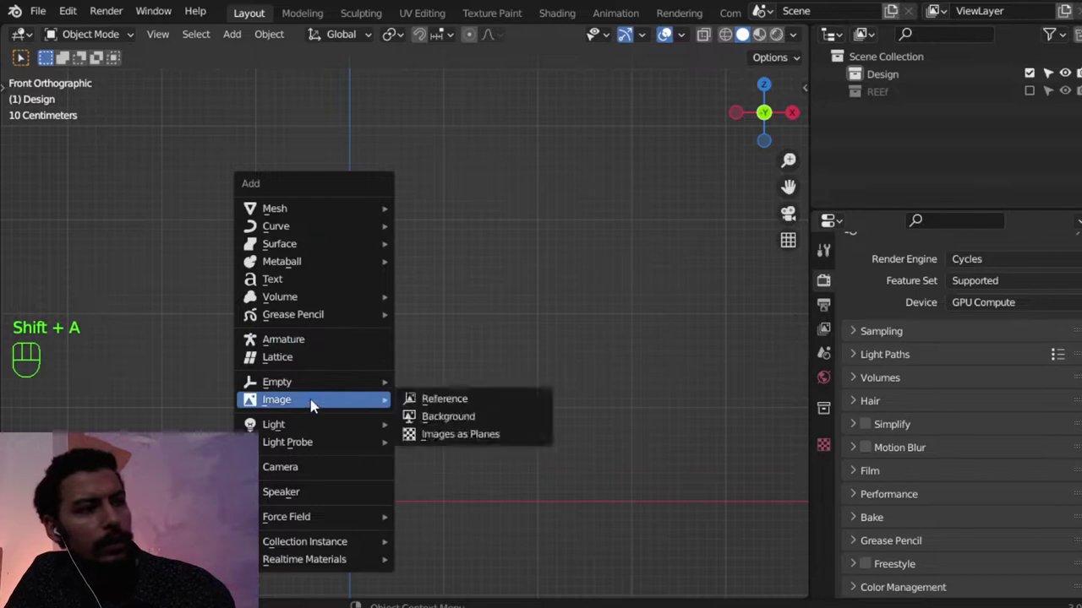
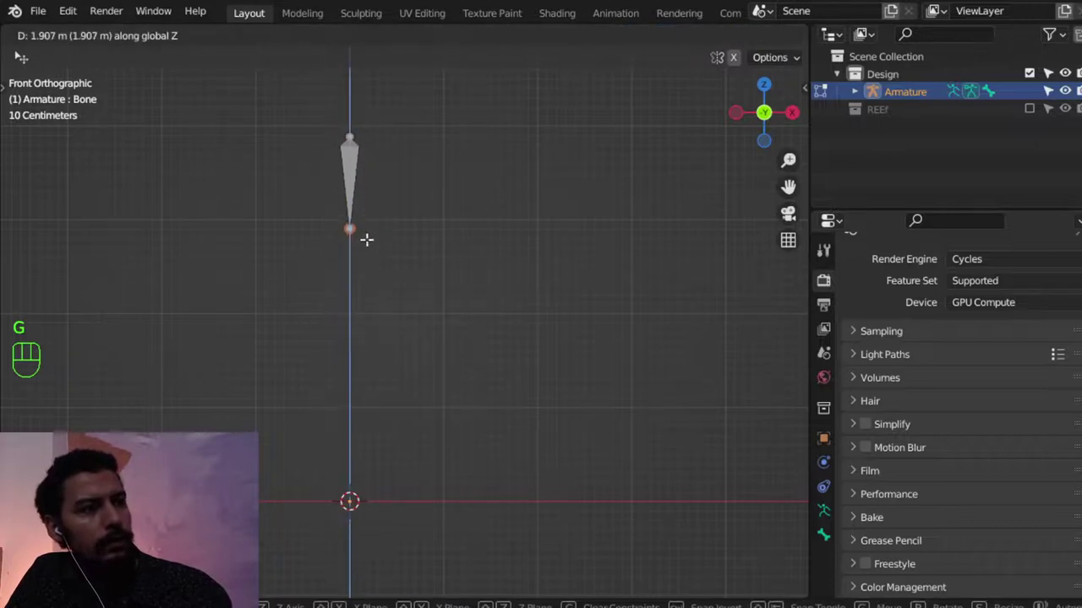
Lower the bone tip to knee height, then extrude knee, shin and a sideways foot bone.
key(g)
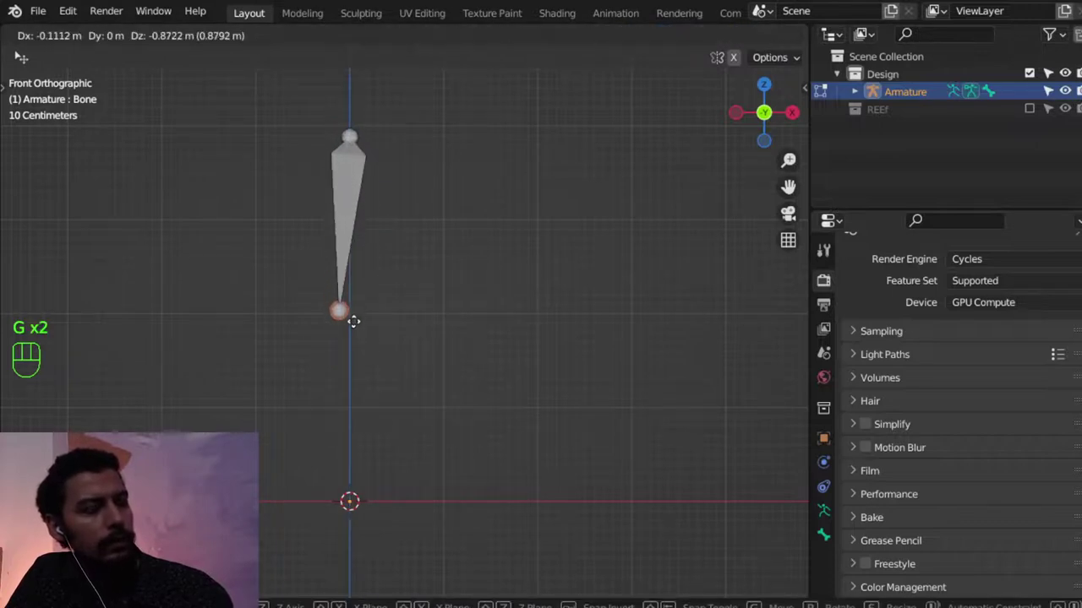
key(e)
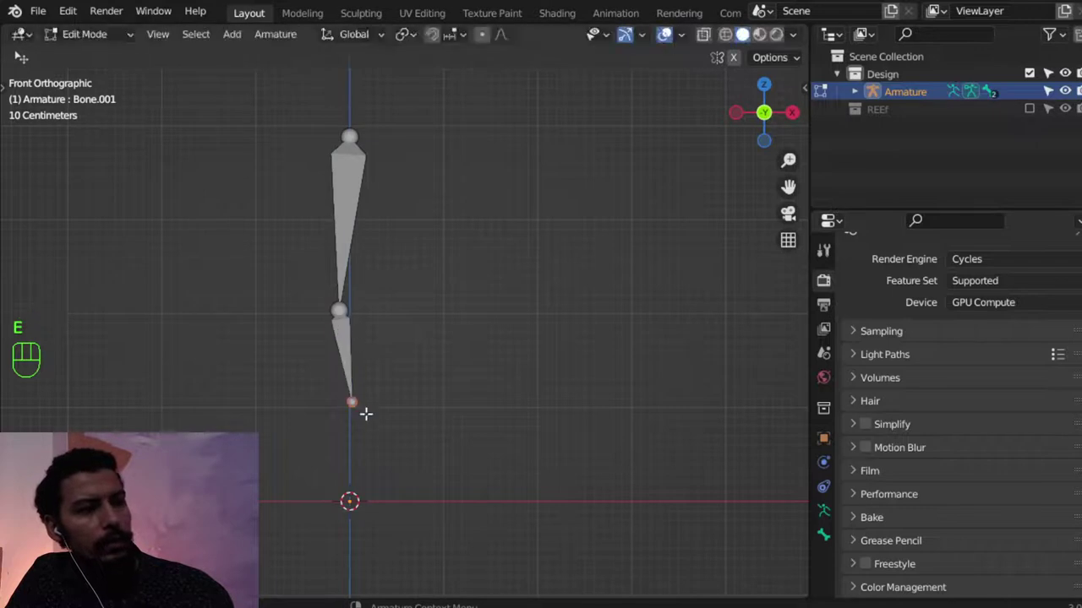
key(e)
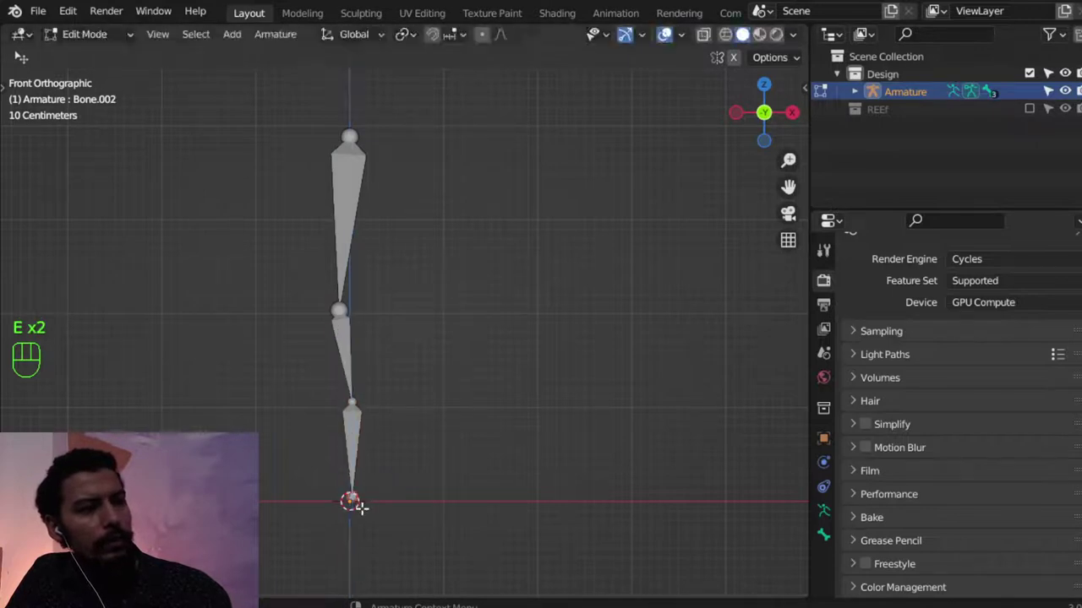
key(e)
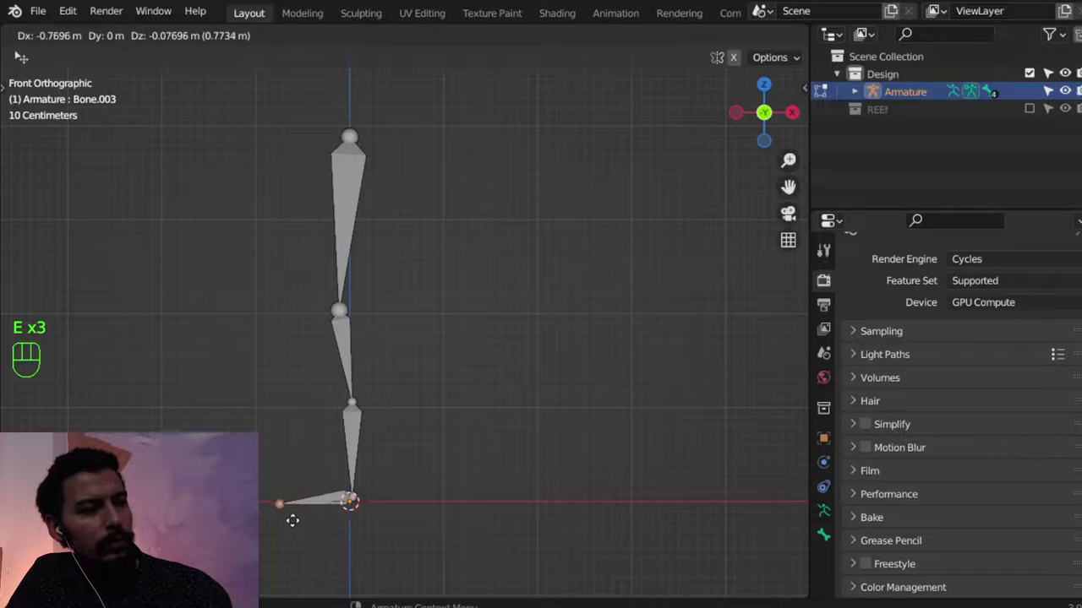
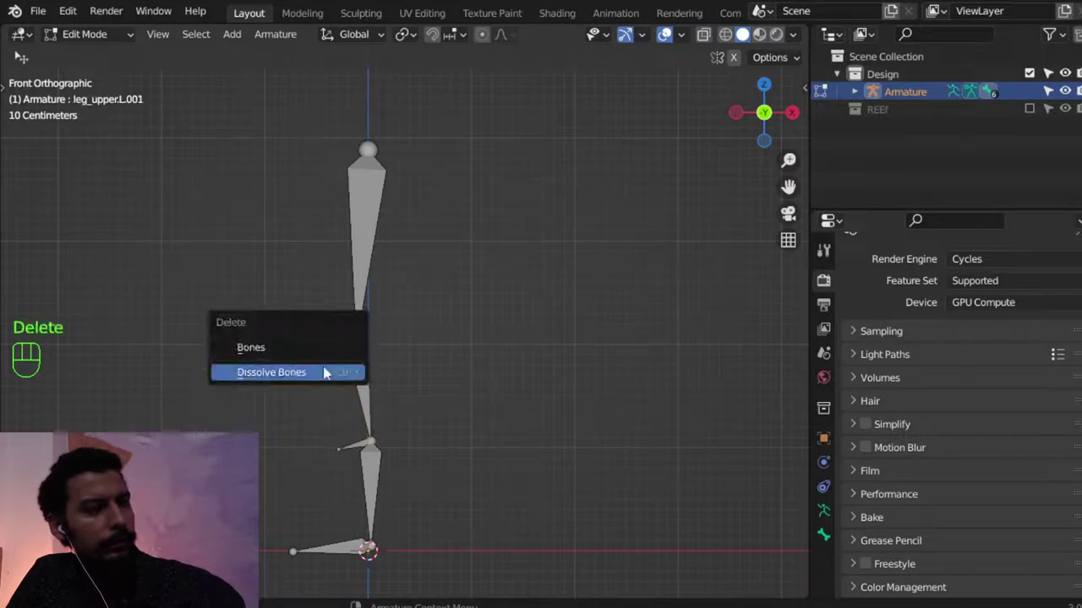
Rename the leg bones (leg_middle, leg_down.L, foor.L) and frame the whole leg in front view.
key(Delete)
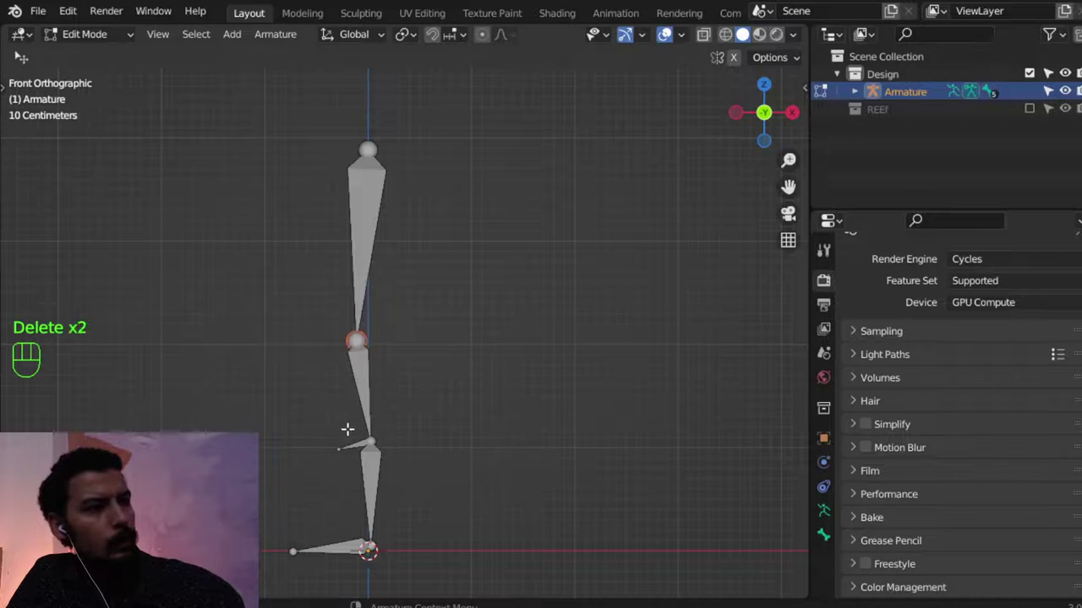
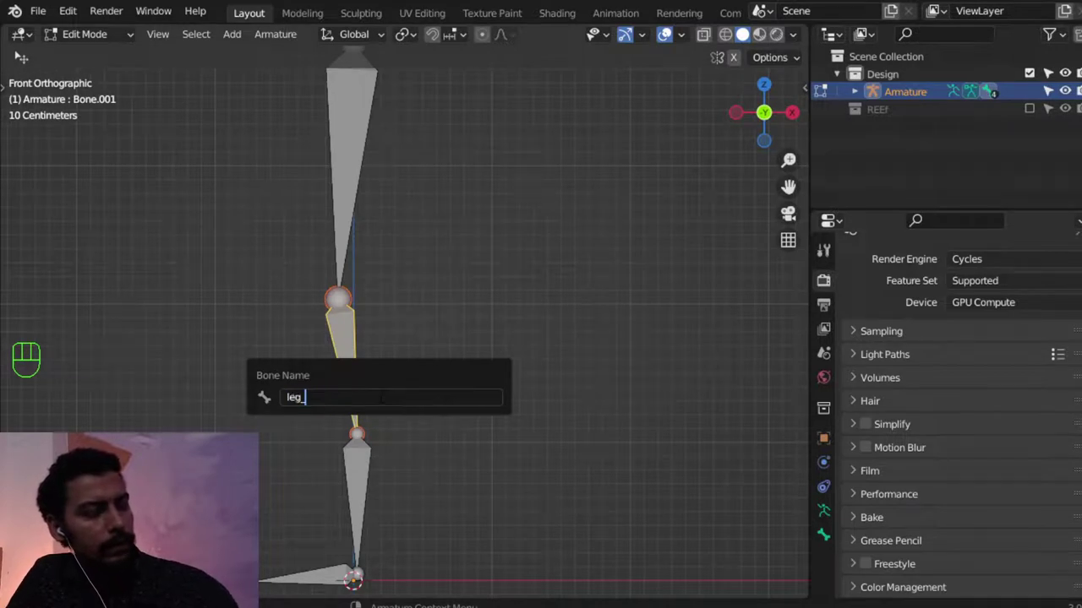
key(d)
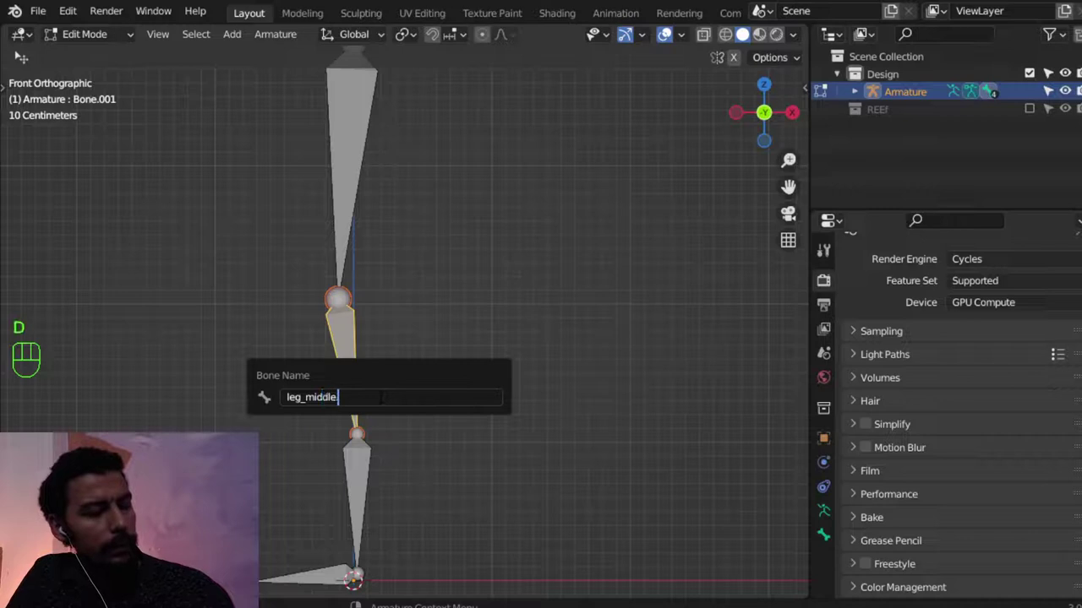
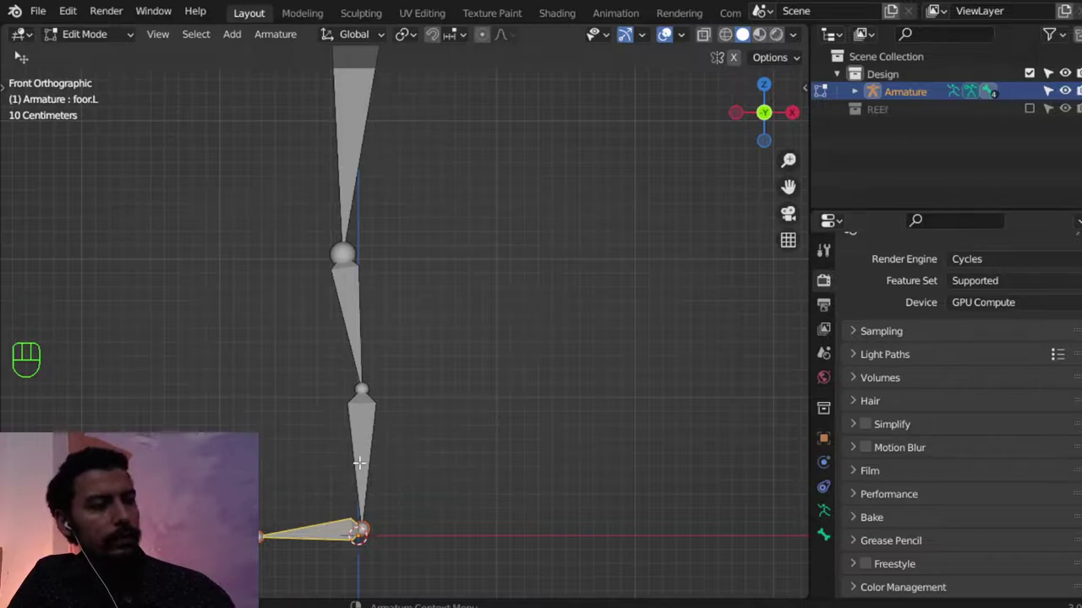
key(KP_1)
In side view, select all leg bones and shift them back along Y by about 19 cm.
key(KP_3)
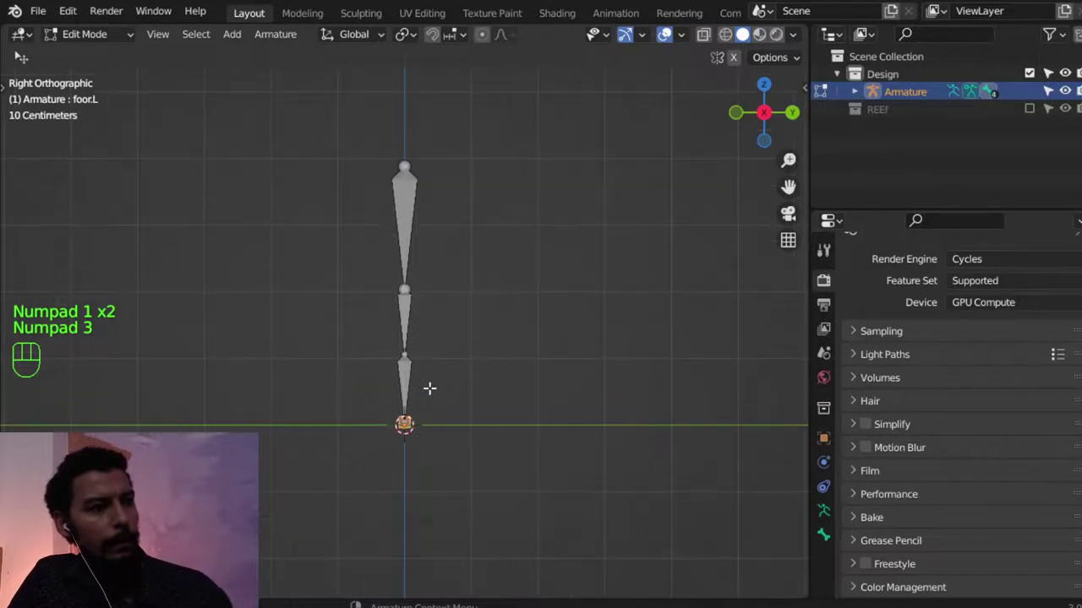
key(a)
key(g)
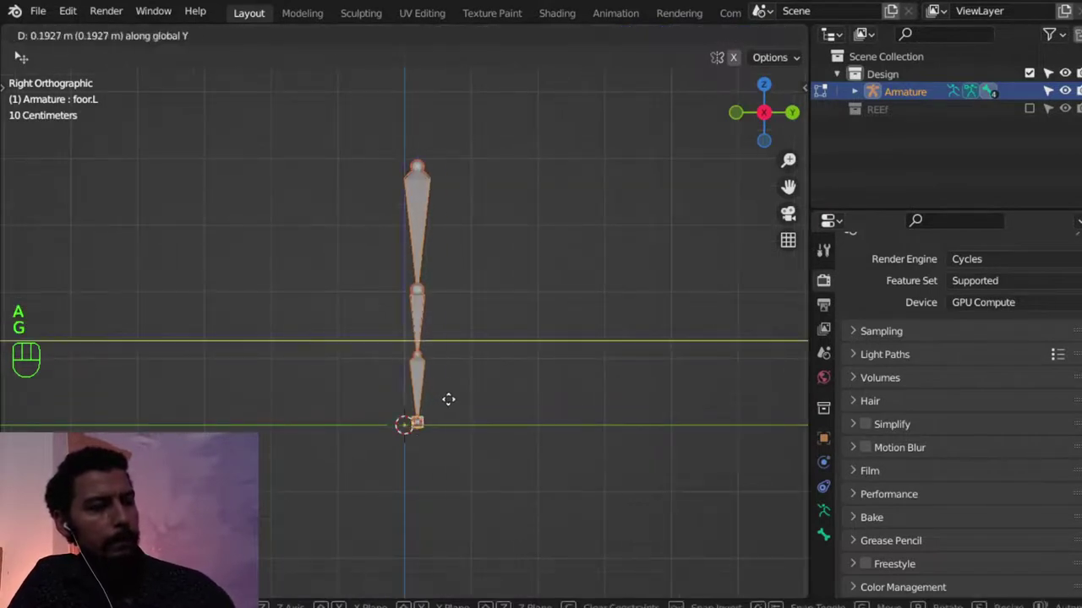
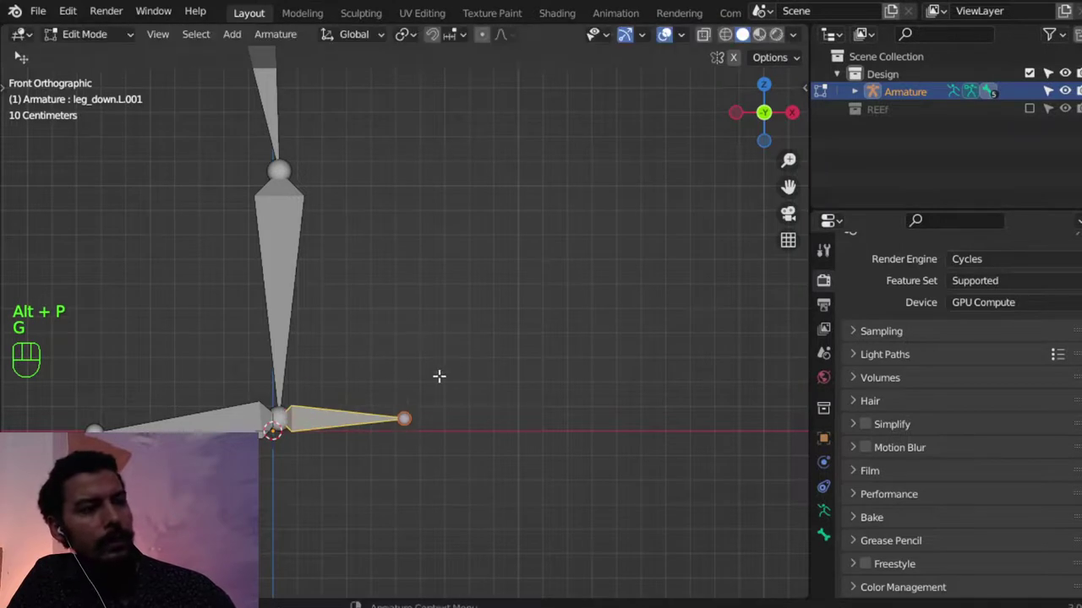
Rename the new ankle bone CTRl.L and bring up the bone constraint menu for leg_down.L.
key(F2)
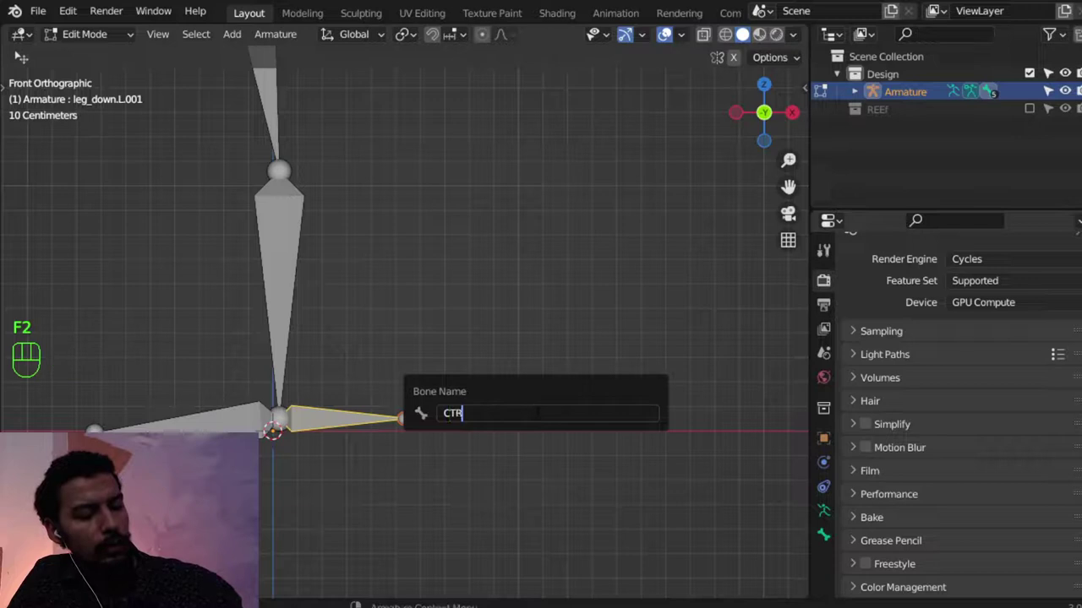
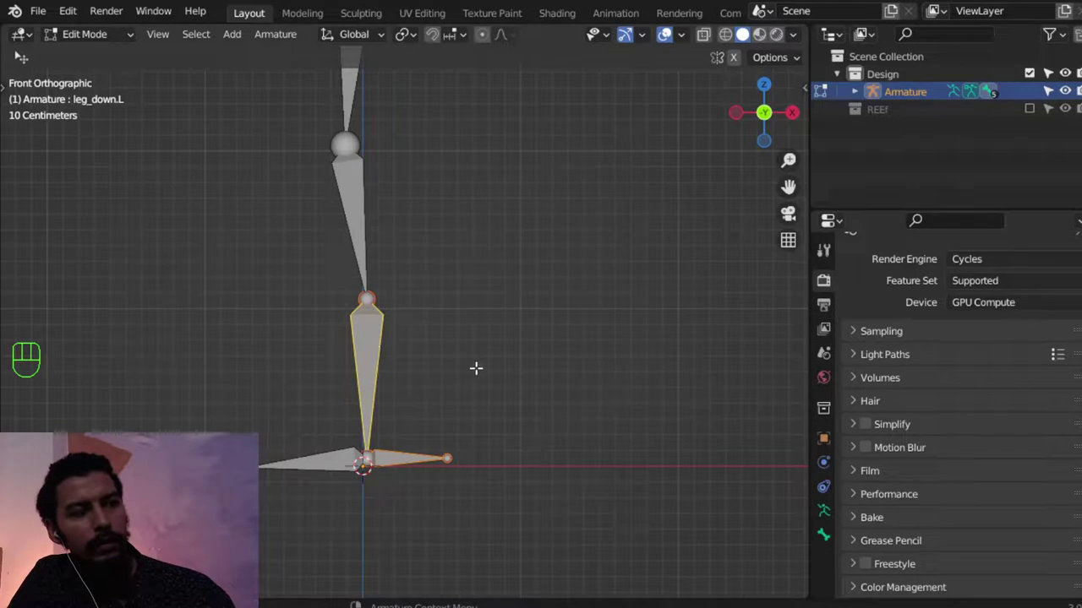
key(ctrl+shift+c)
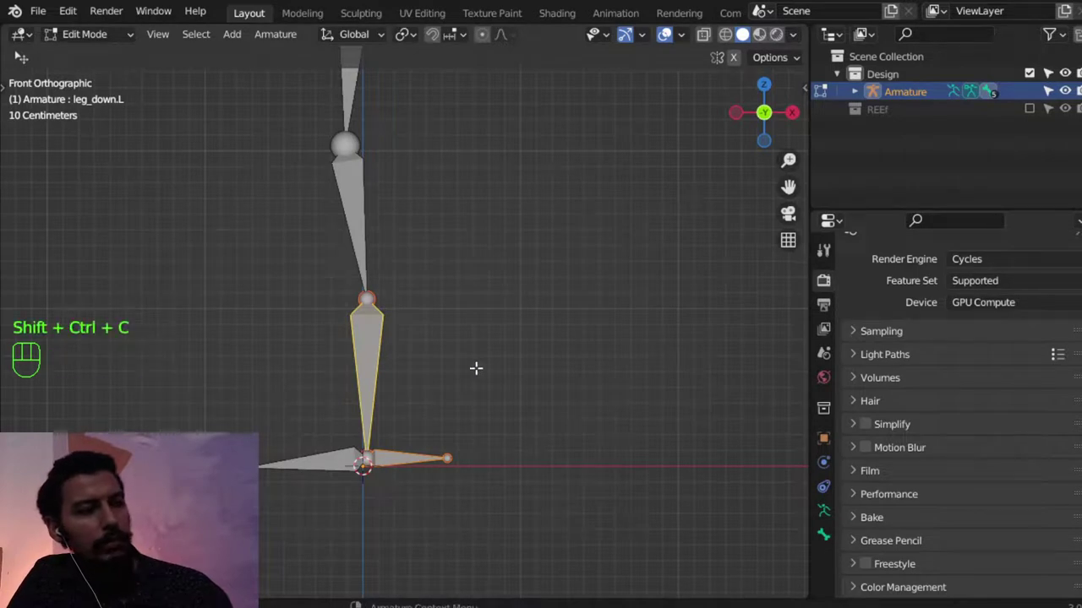
key(ctrl+shift+c)
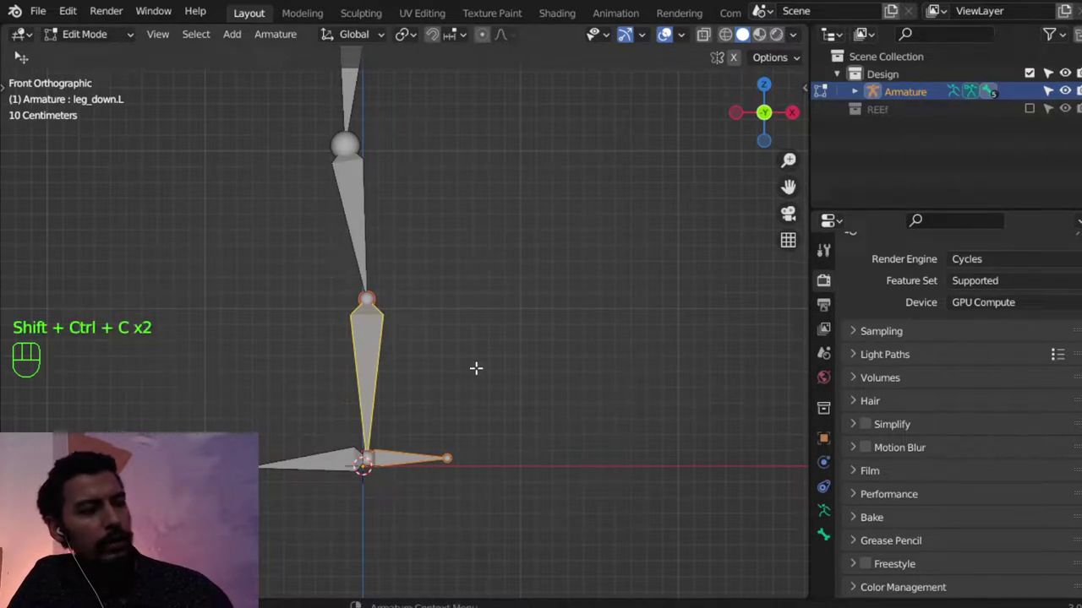
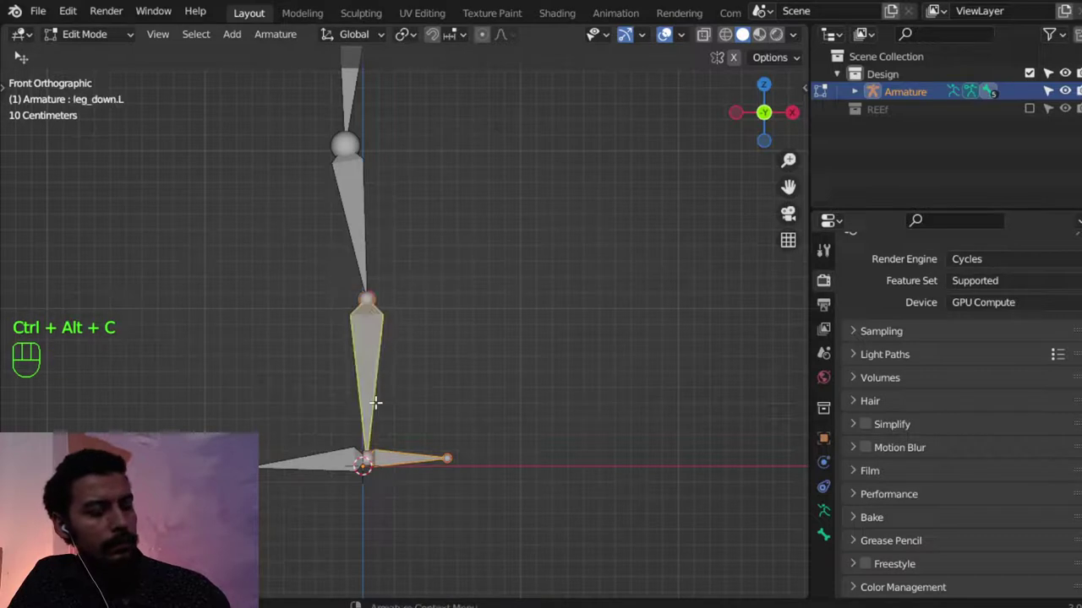
key(ctrl+shift+c)
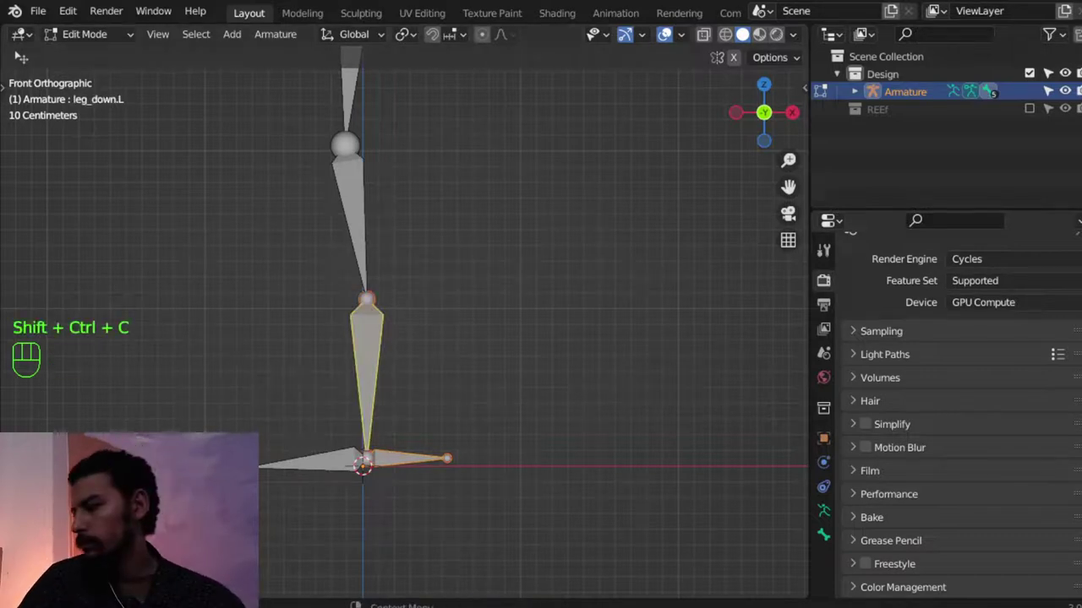
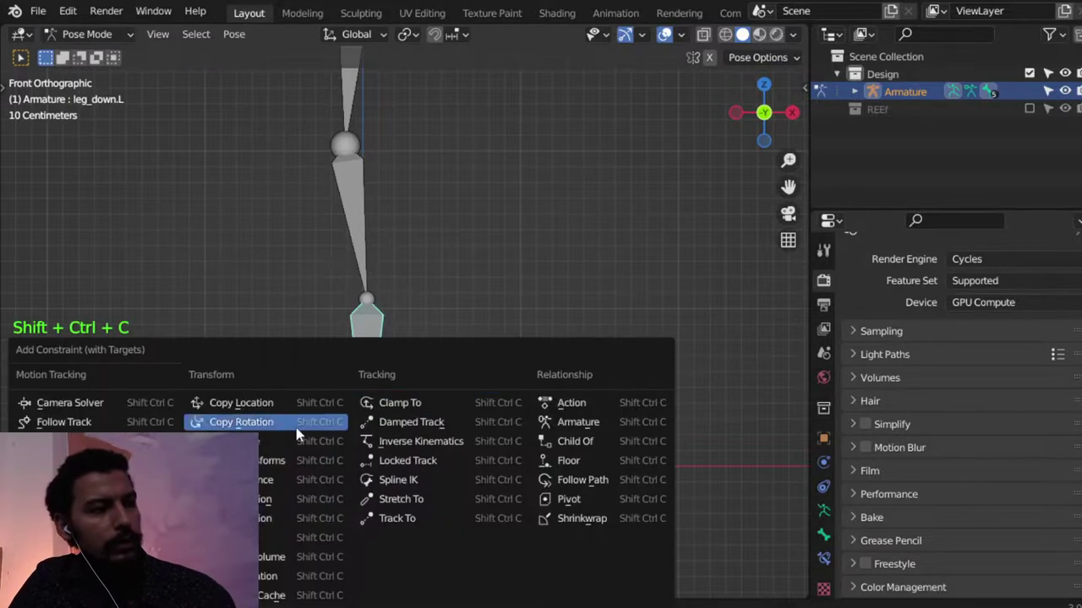
Add an Inverse Kinematics constraint on leg_down.L targeting Armature bone CTRl.L.
click(383, 382)
middle_click(417, 391)
click(823, 555)
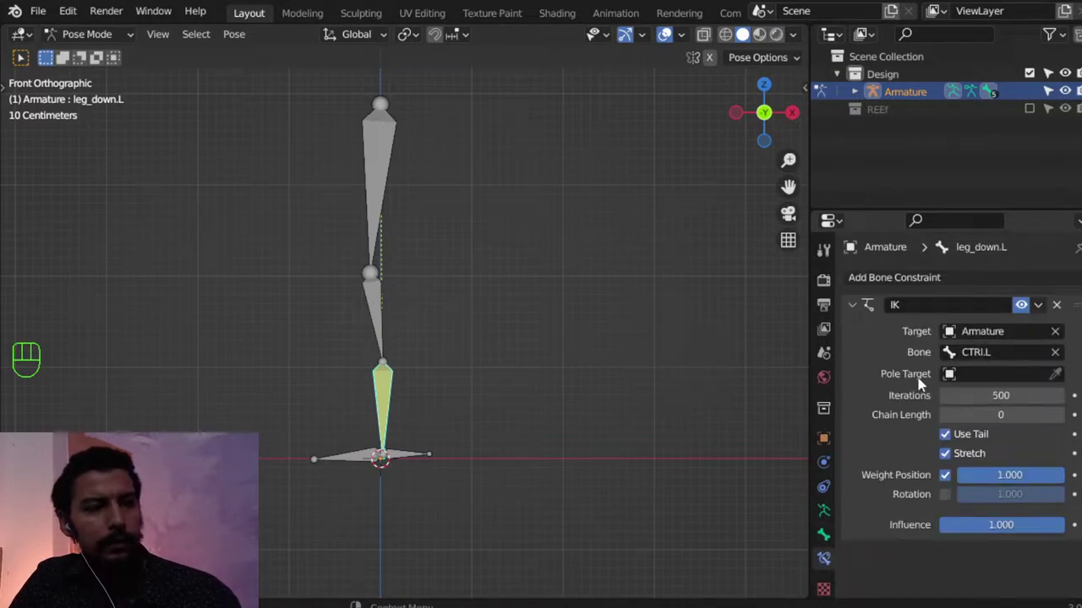
click(1070, 307)
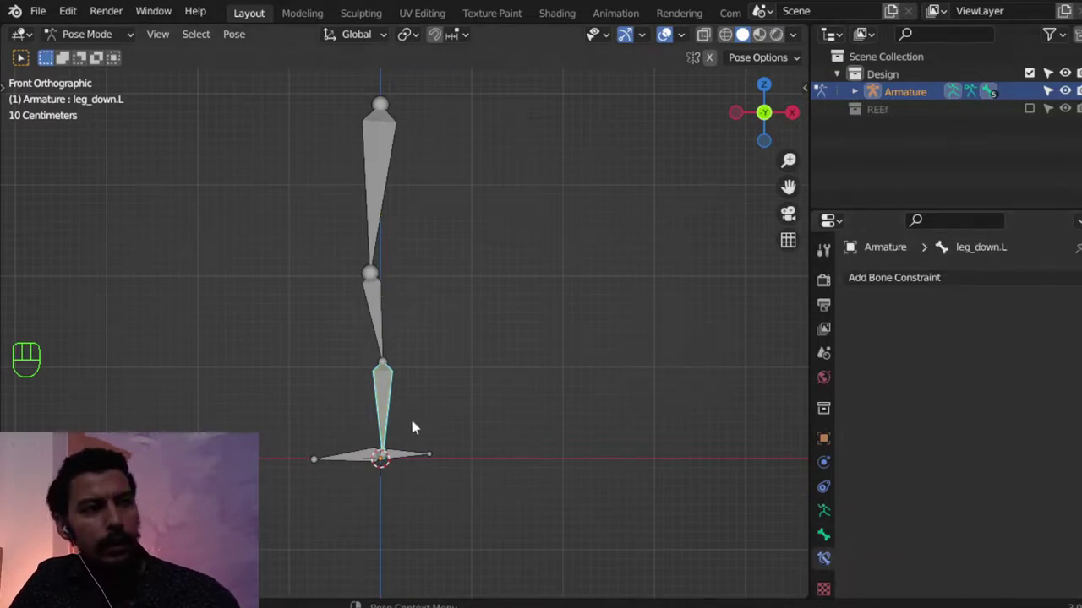
click(407, 452)
click(397, 403)
drag(937, 274, 919, 365)
click(982, 341)
drag(983, 353, 951, 457)
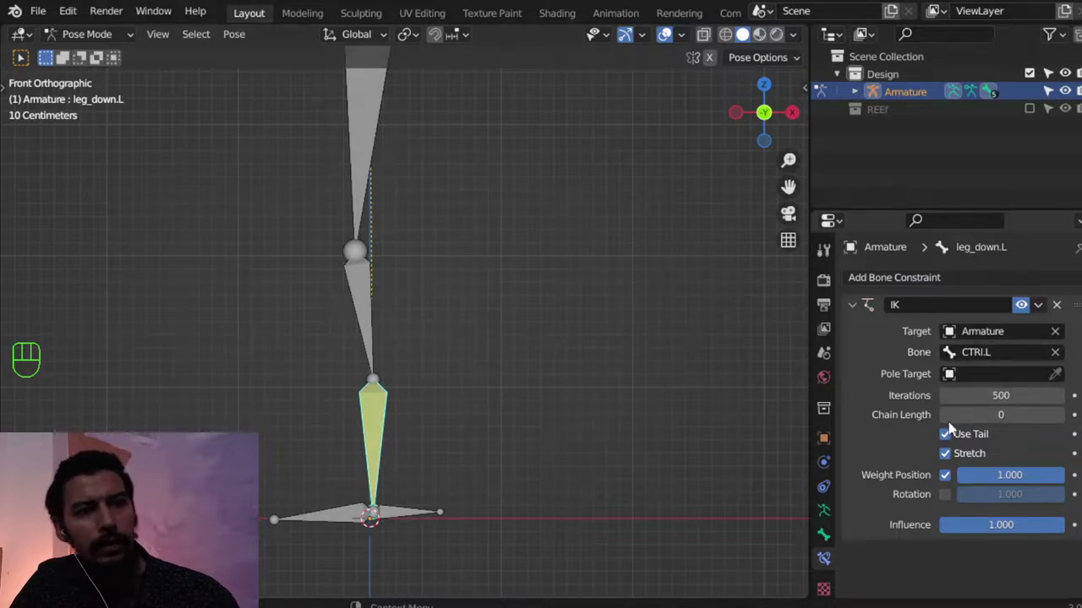
Drag CTRl.L around to test how the leg bends, recentring the view on the leg.
drag(421, 382, 426, 425)
middle_click(438, 413)
click(406, 381)
click(384, 449)
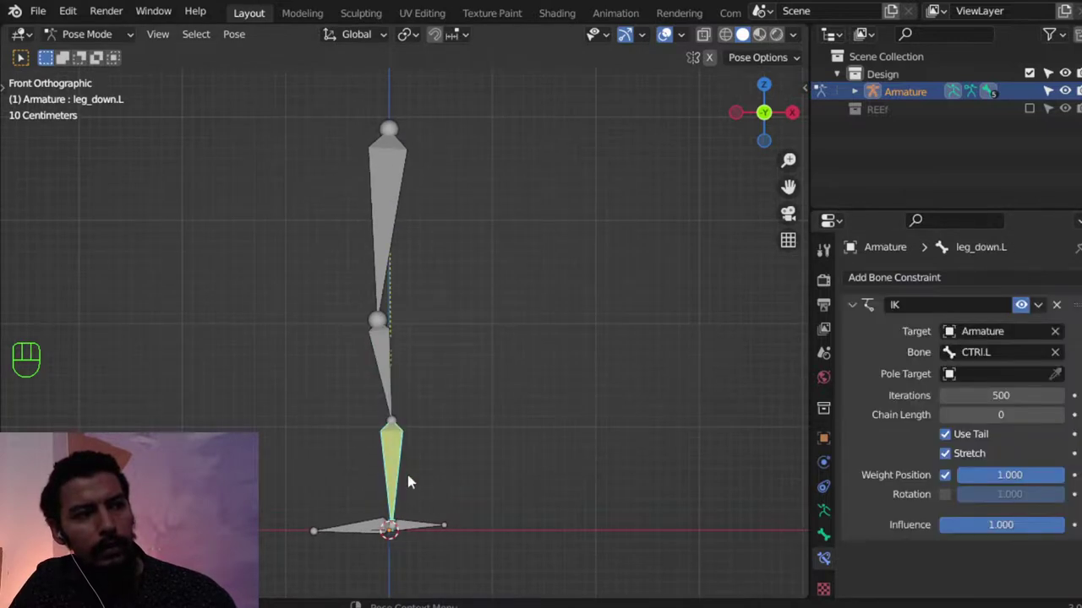
drag(400, 472, 400, 473)
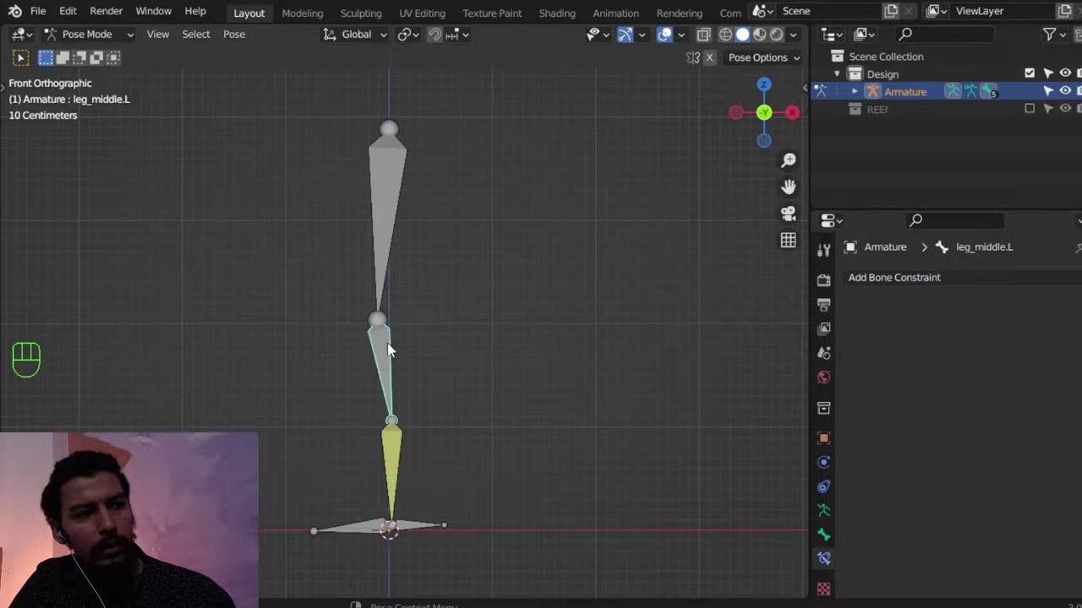
drag(404, 461, 403, 418)
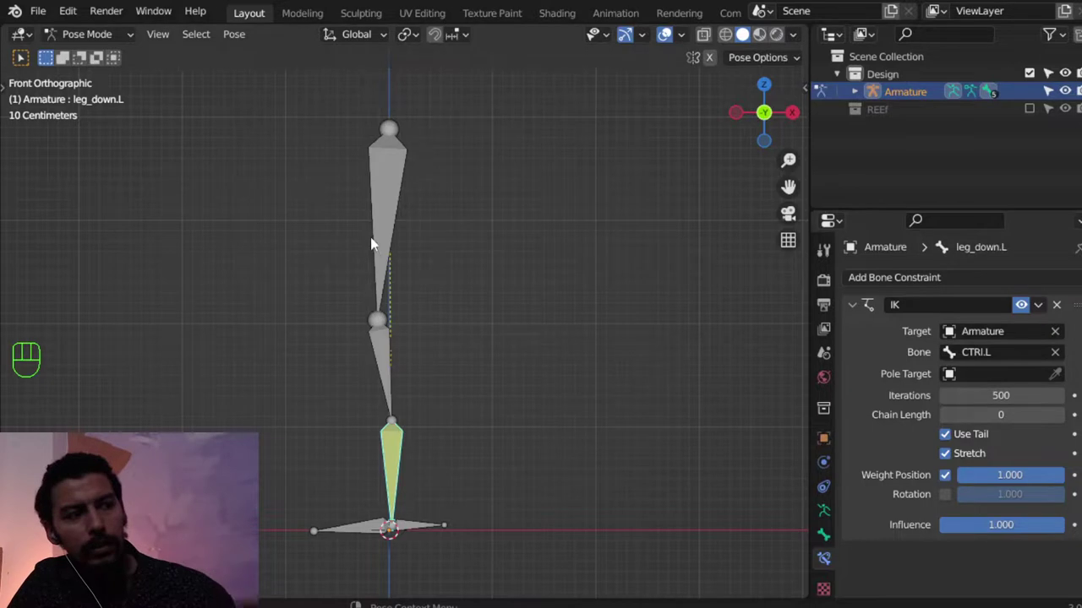
drag(410, 274, 416, 359)
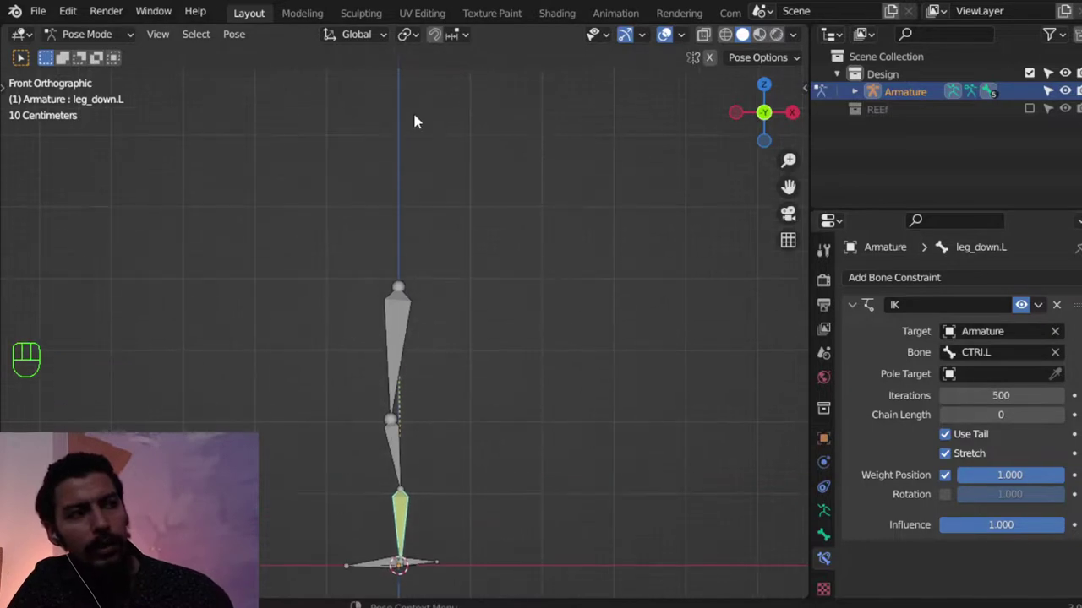
middle_click(416, 209)
middle_click(406, 216)
drag(403, 238, 380, 137)
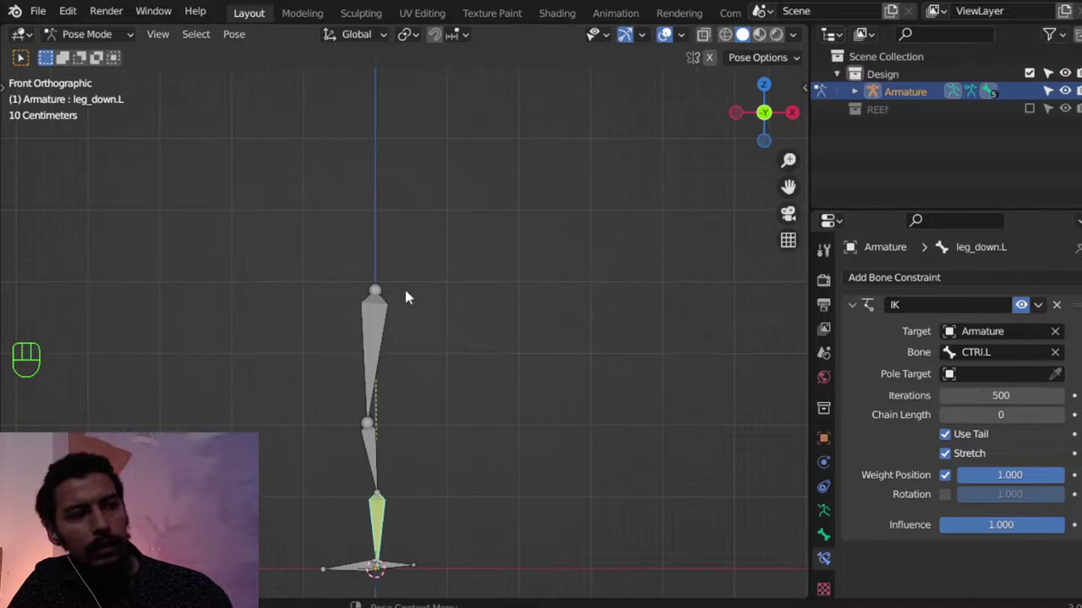
middle_click(422, 403)
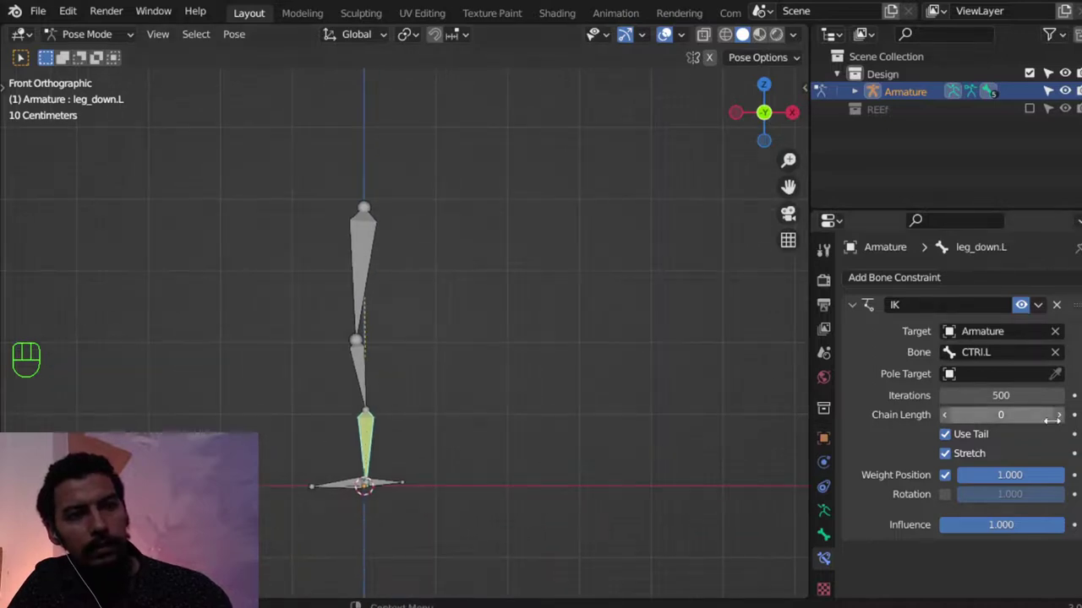
Set the IK chain length to 3 and check the leg's bending again.
click(1063, 422)
click(1063, 422)
key(z)
middle_click(438, 339)
middle_click(373, 445)
Move and rotate CTRl.L and the foot bone to see the foot does not yet follow the control.
key(g)
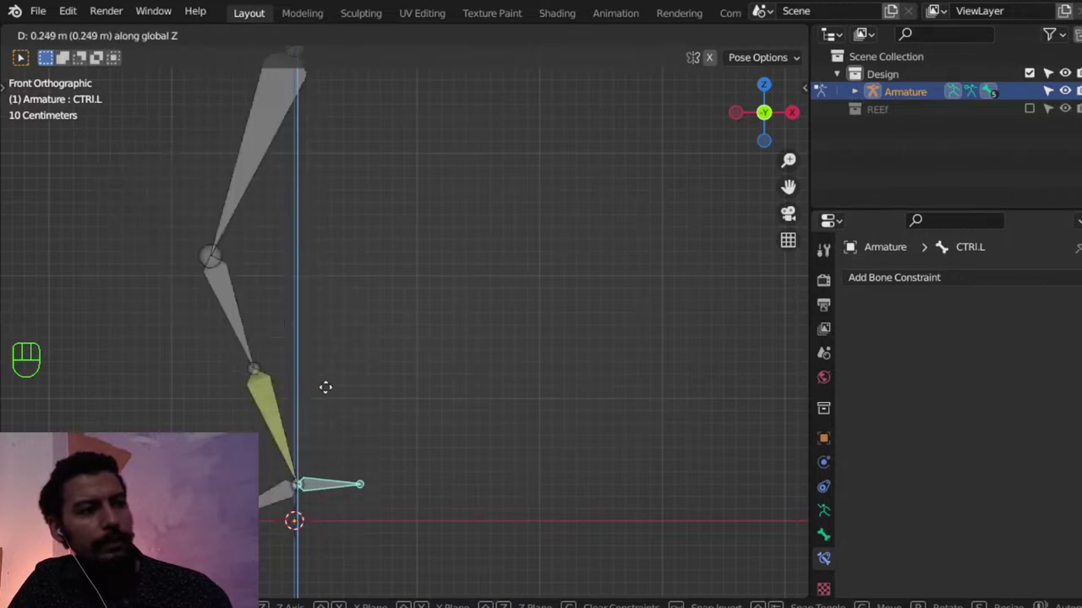
key(r)
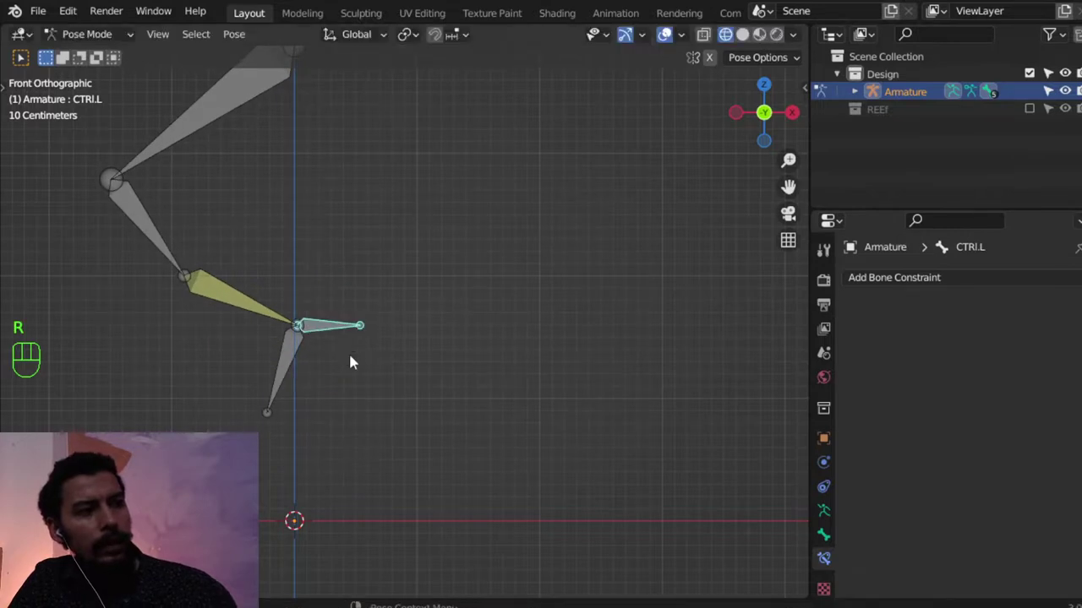
click(296, 353)
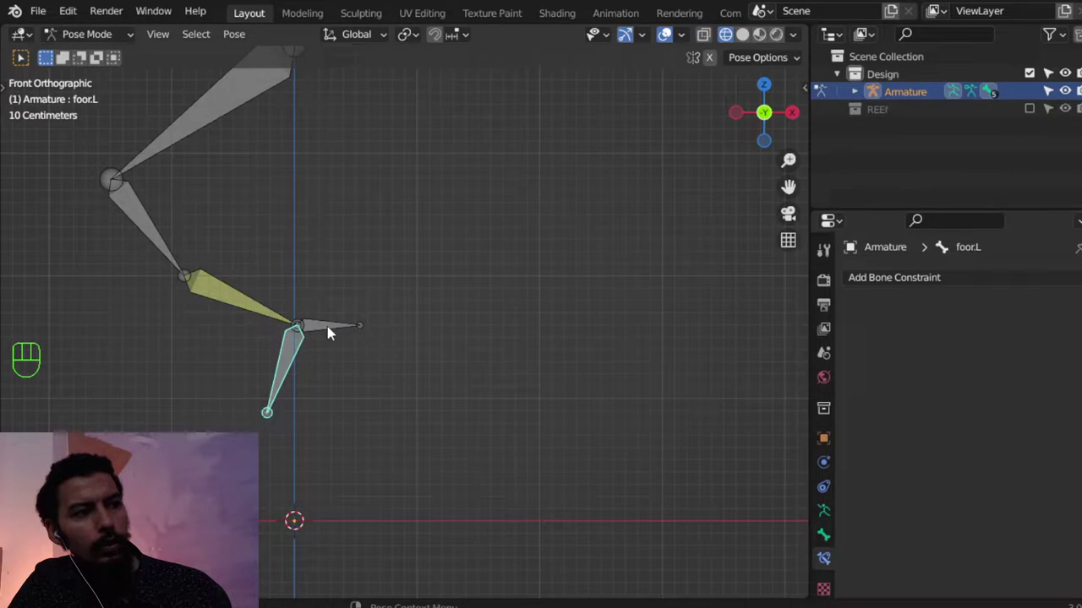
click(334, 335)
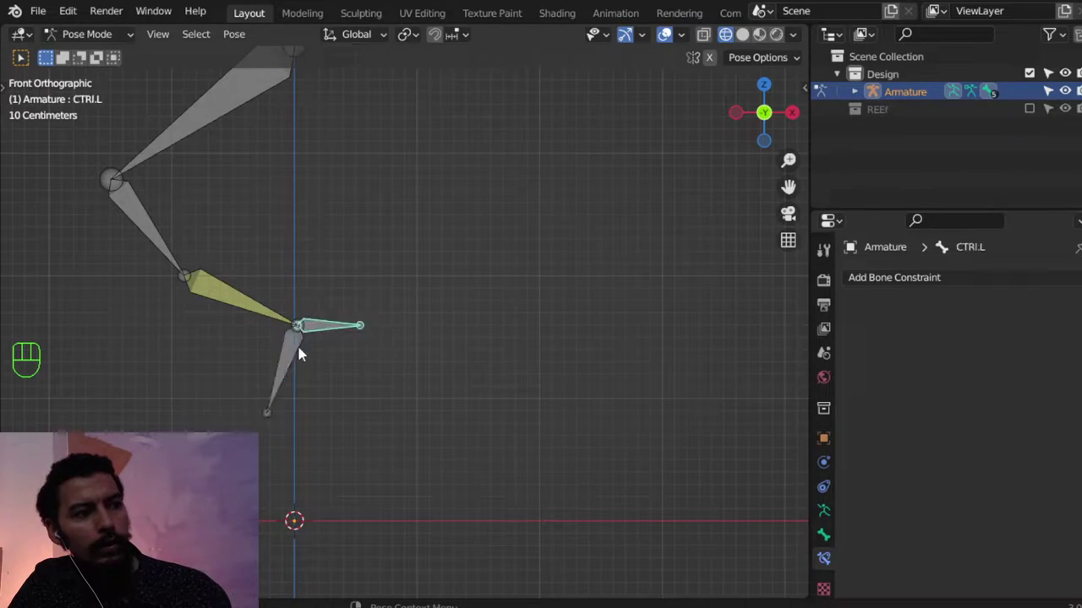
click(322, 336)
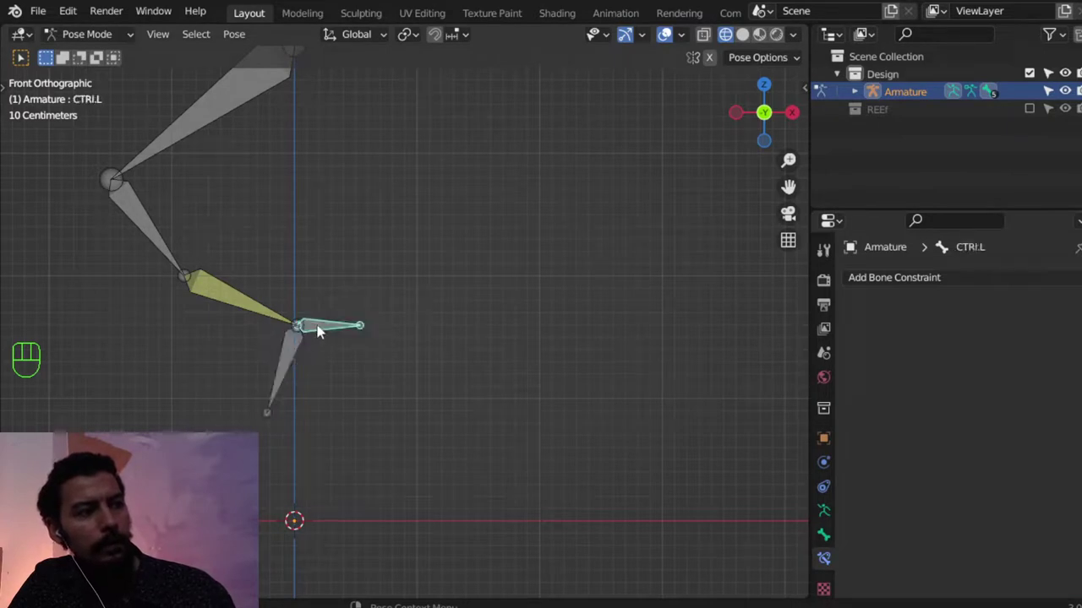
click(302, 353)
click(317, 336)
key(r)
click(300, 357)
click(339, 333)
key(r)
key(g)
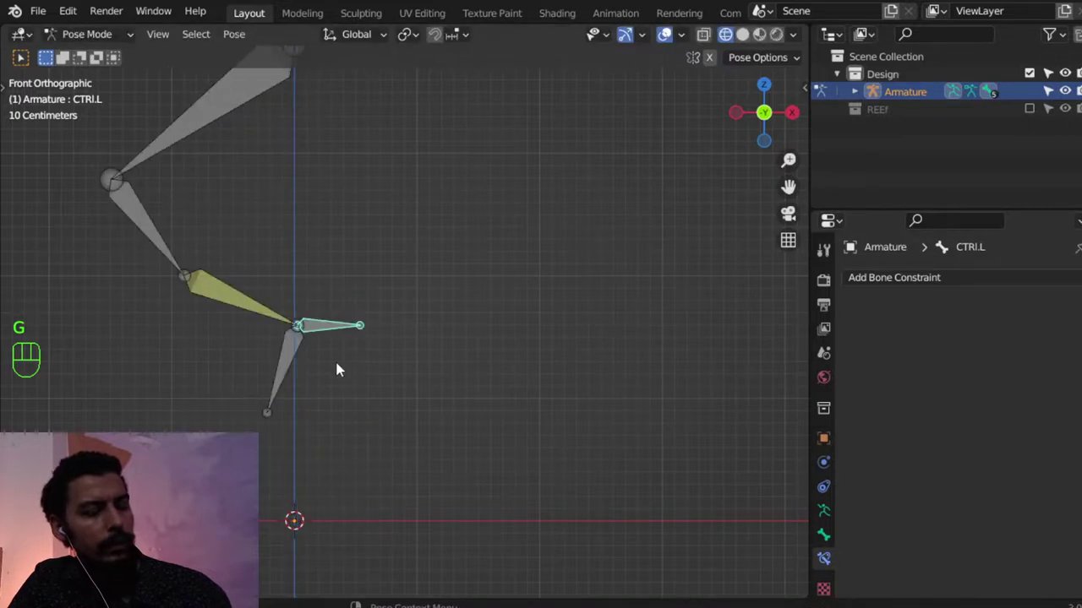
Clear the test pose with Alt+R/Alt+G, give foor.L a Child Of constraint targeting CTRl.L and test it.
key(a)
key(alt+r)
key(alt+r)
key(alt+g)
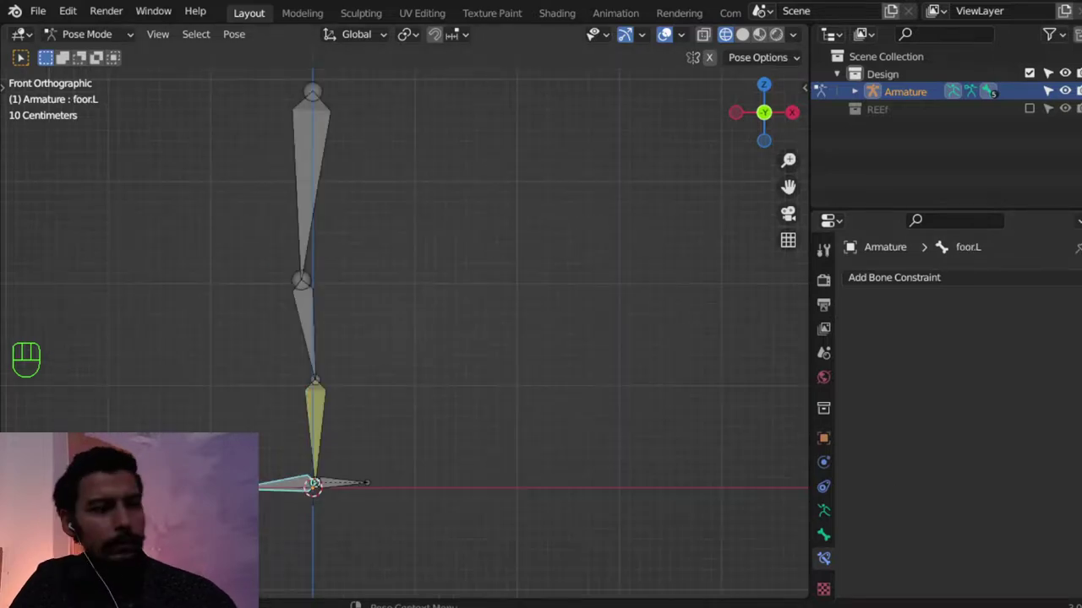
middle_click(406, 439)
drag(448, 426, 435, 436)
click(360, 460)
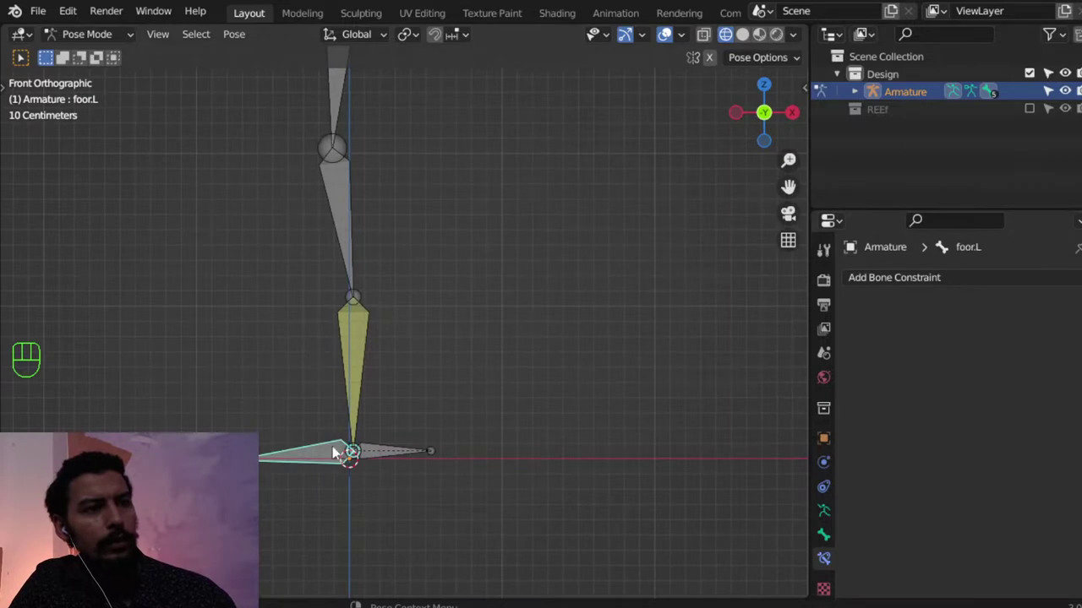
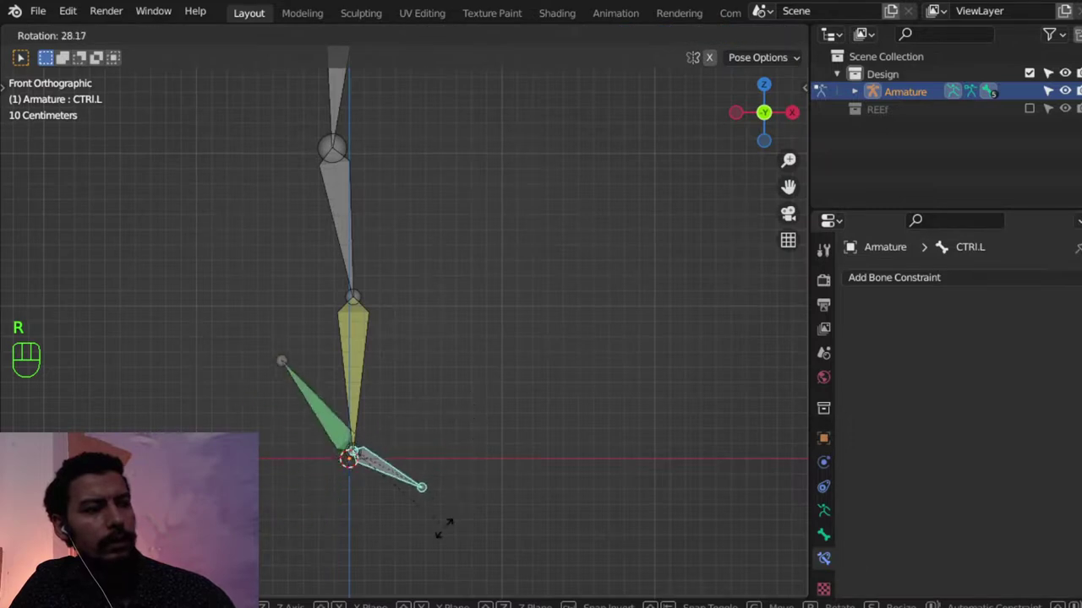
key(g)
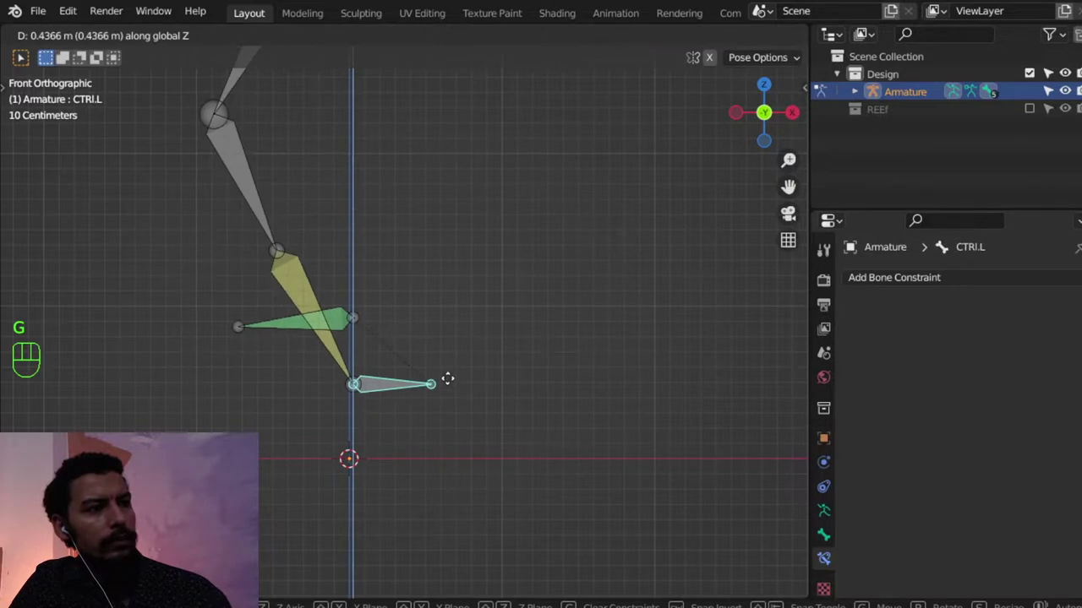
key(r)
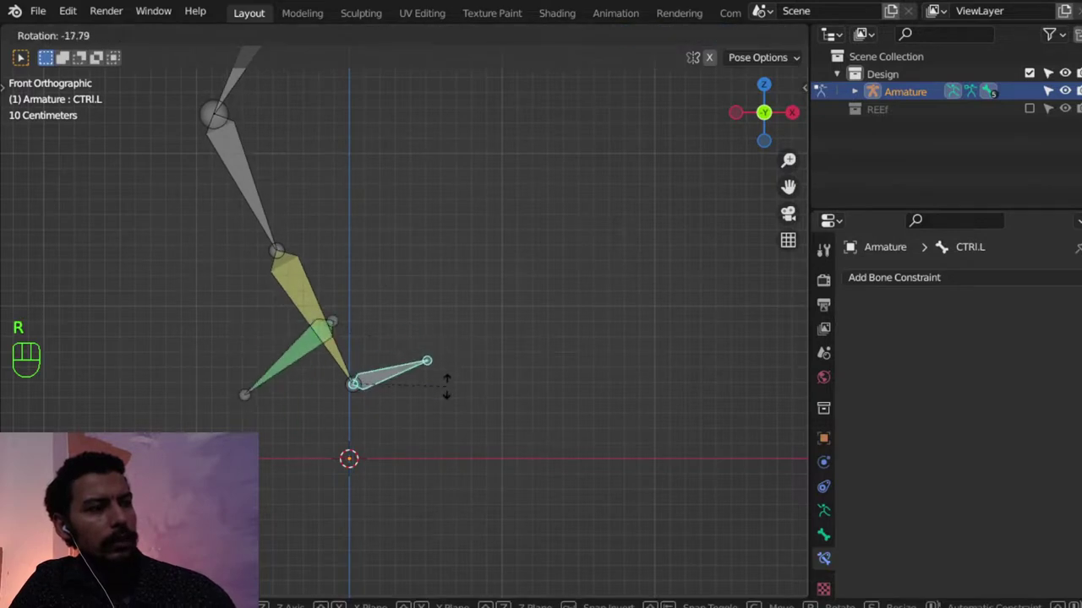
Rotate and move CTRl.L to test the Child Of constraint, clearing its inverse correction.
click(308, 330)
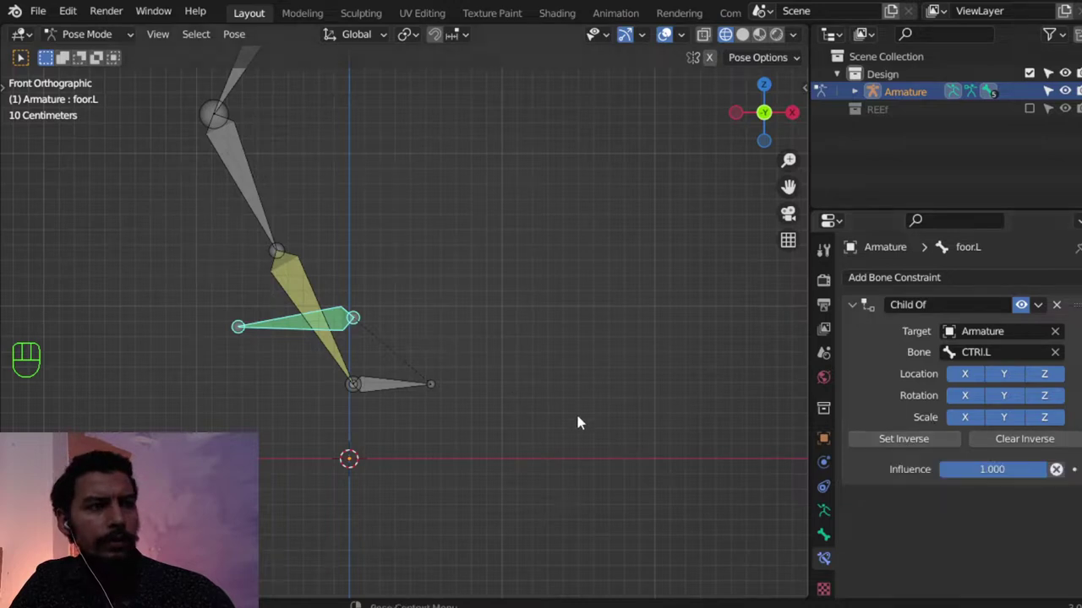
click(403, 387)
key(r)
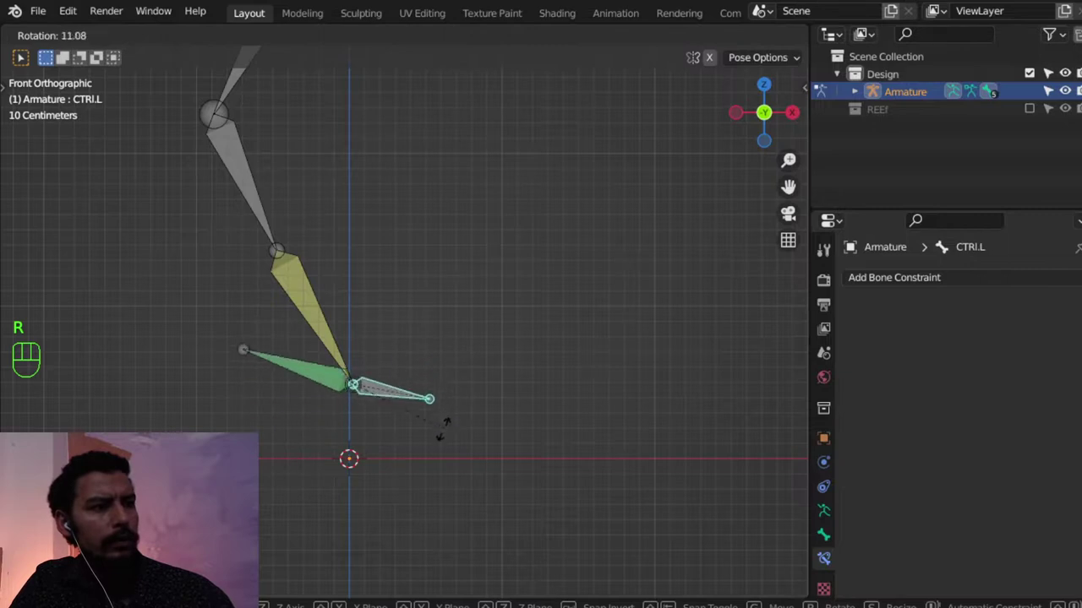
key(g)
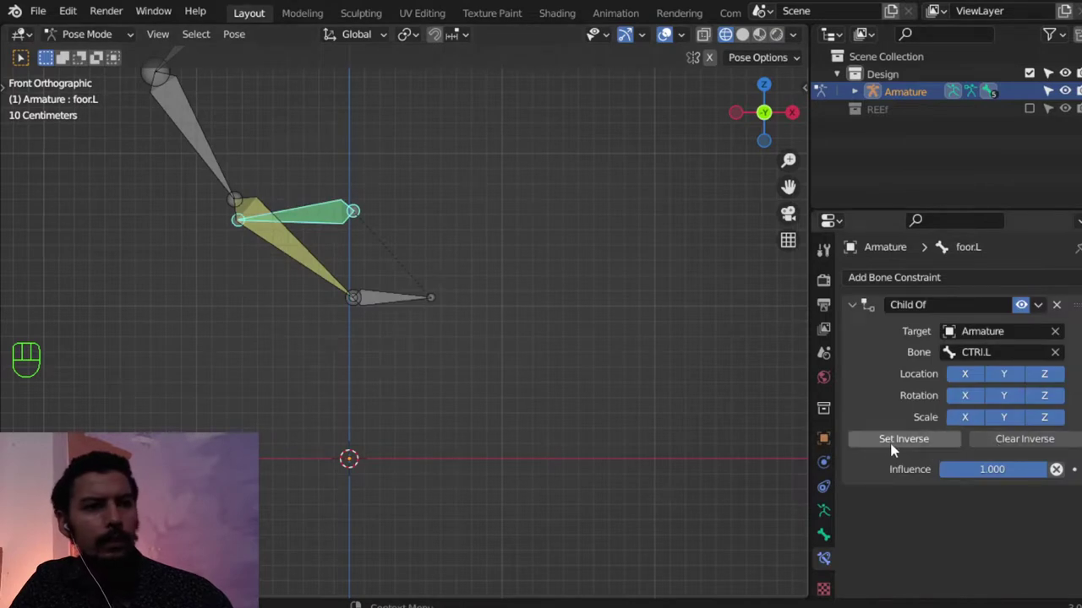
click(897, 446)
click(383, 310)
key(r)
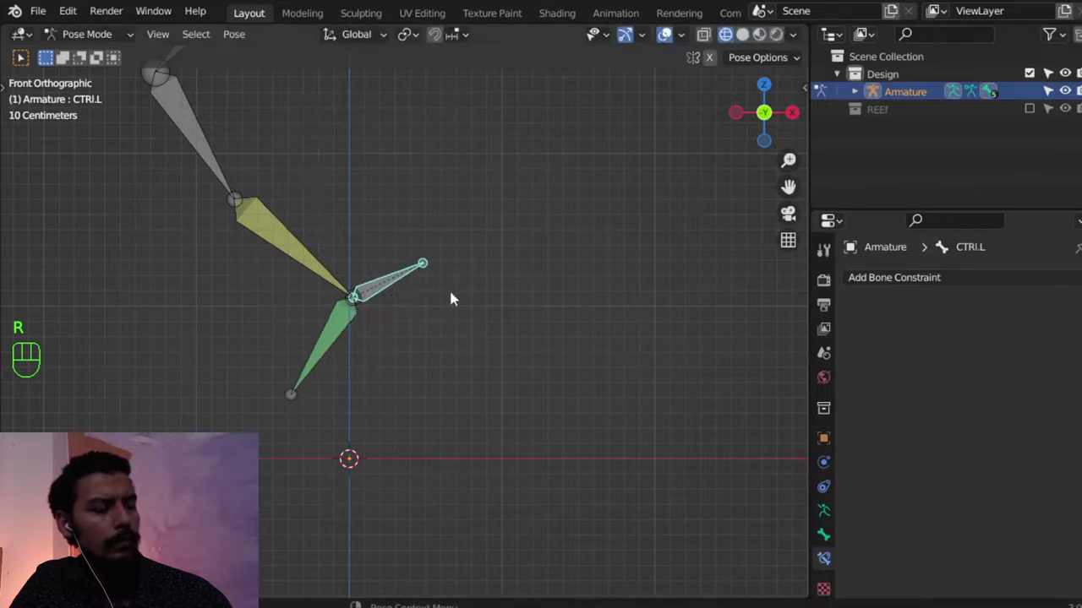
key(g)
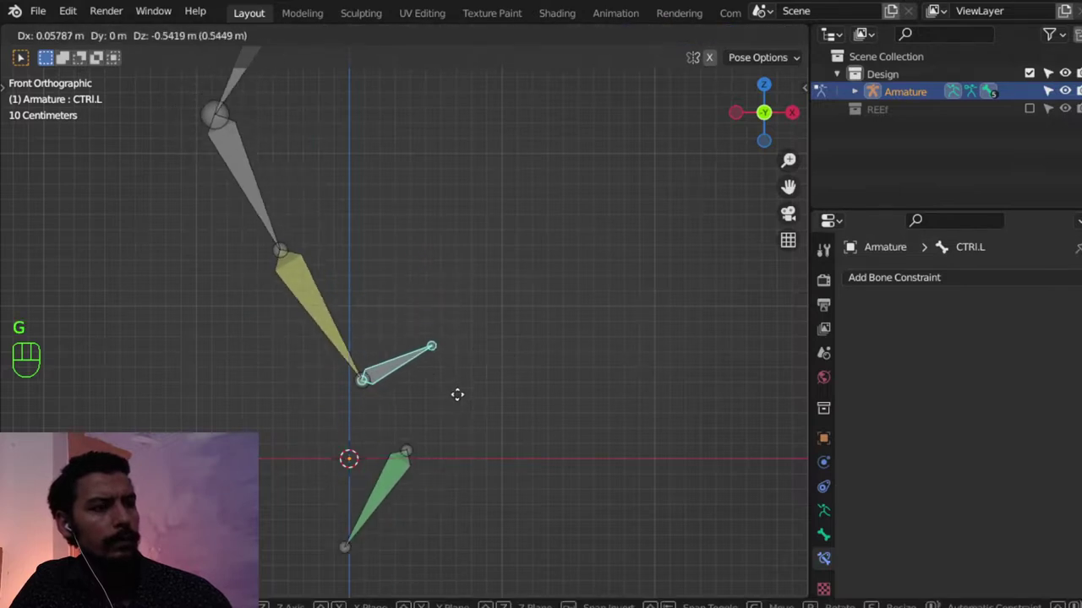
Set Inverse on foor.L's Child Of constraint, then delete the constraint entirely.
click(389, 459)
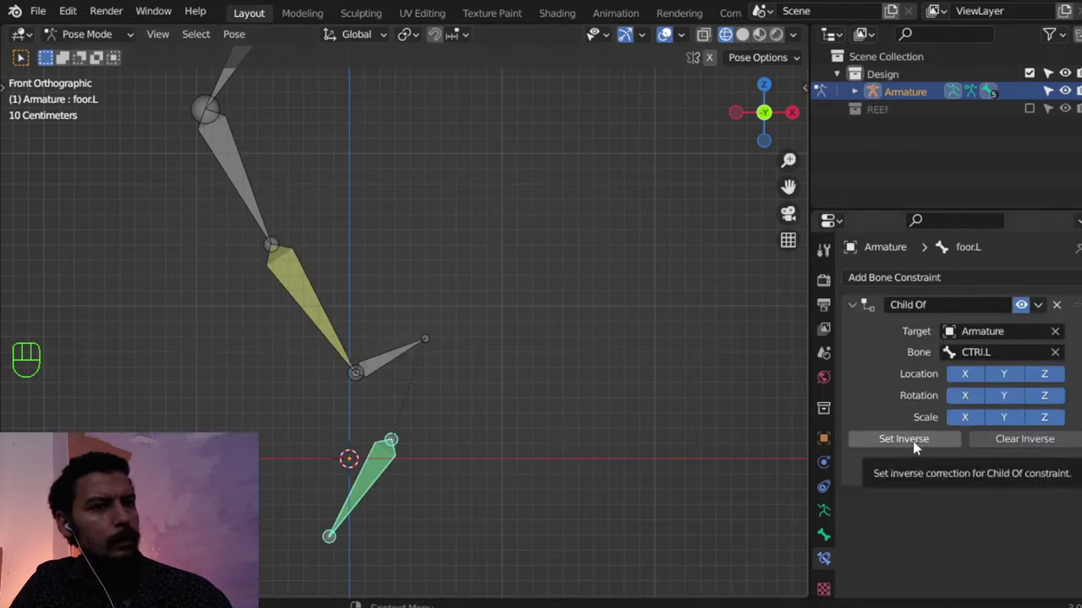
click(390, 367)
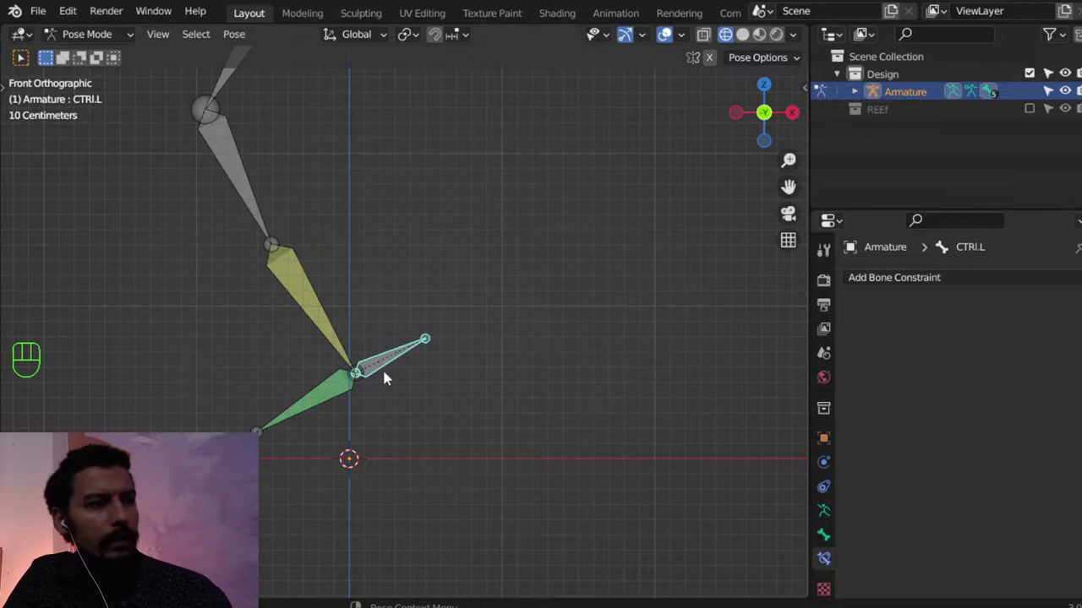
click(310, 390)
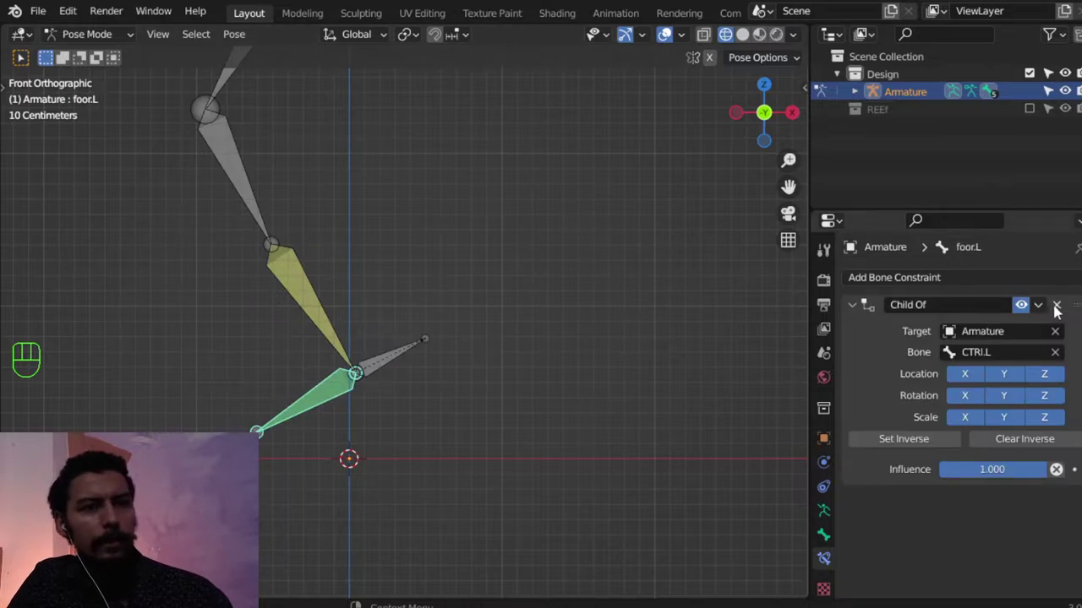
click(1060, 309)
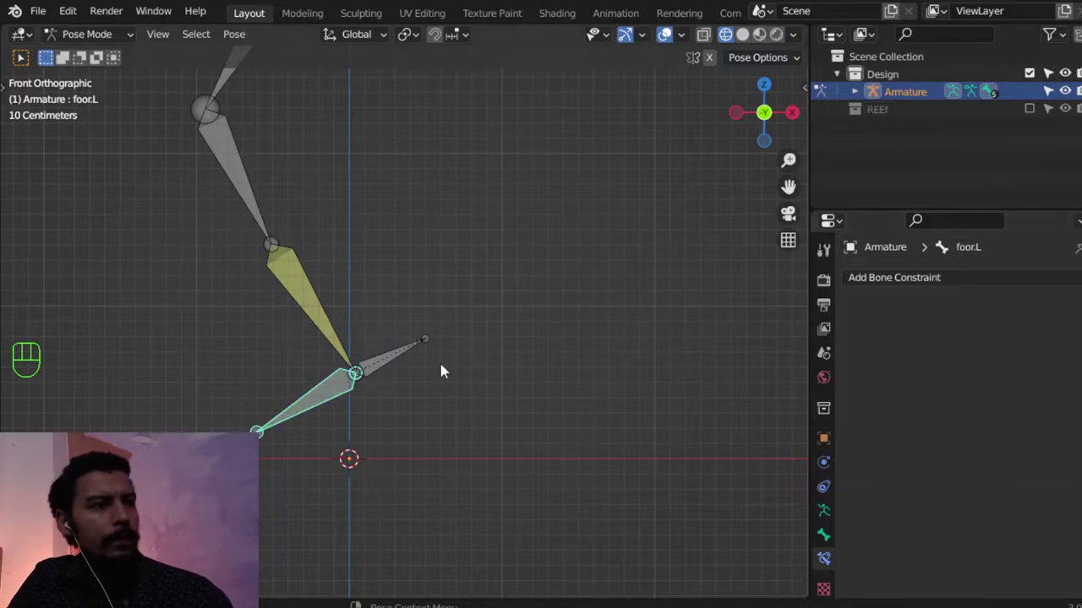
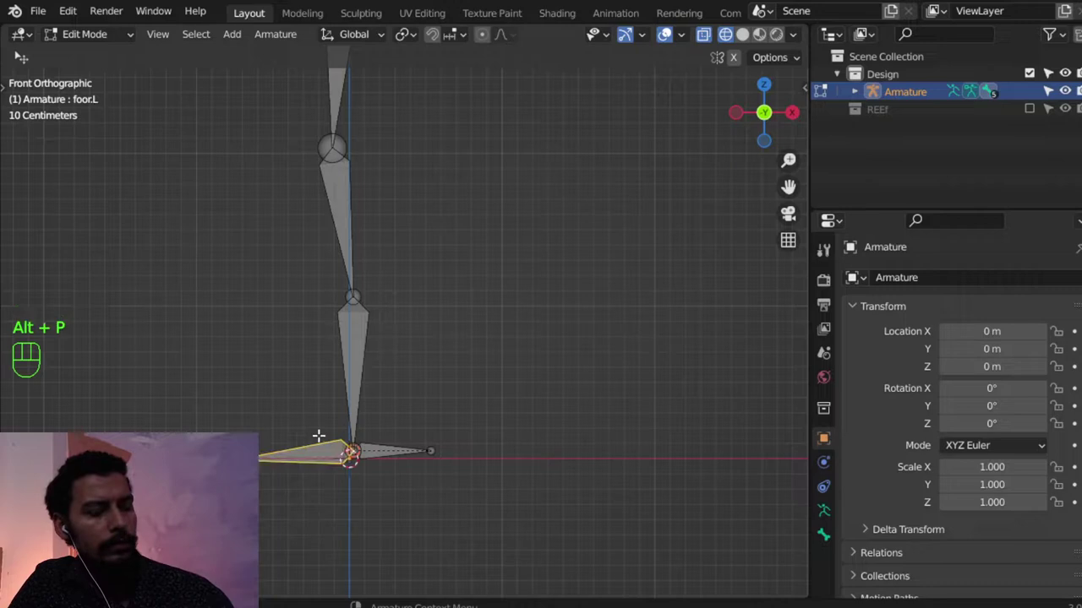
Clear foor.L's parent and parent it to CTRl.L with Keep Offset.
key(alt+p)
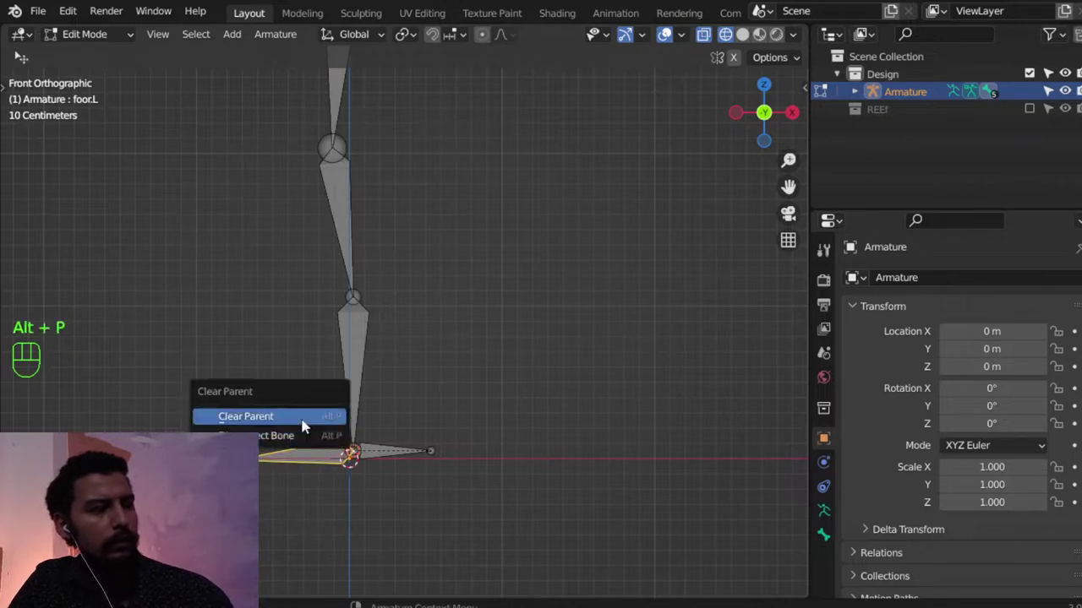
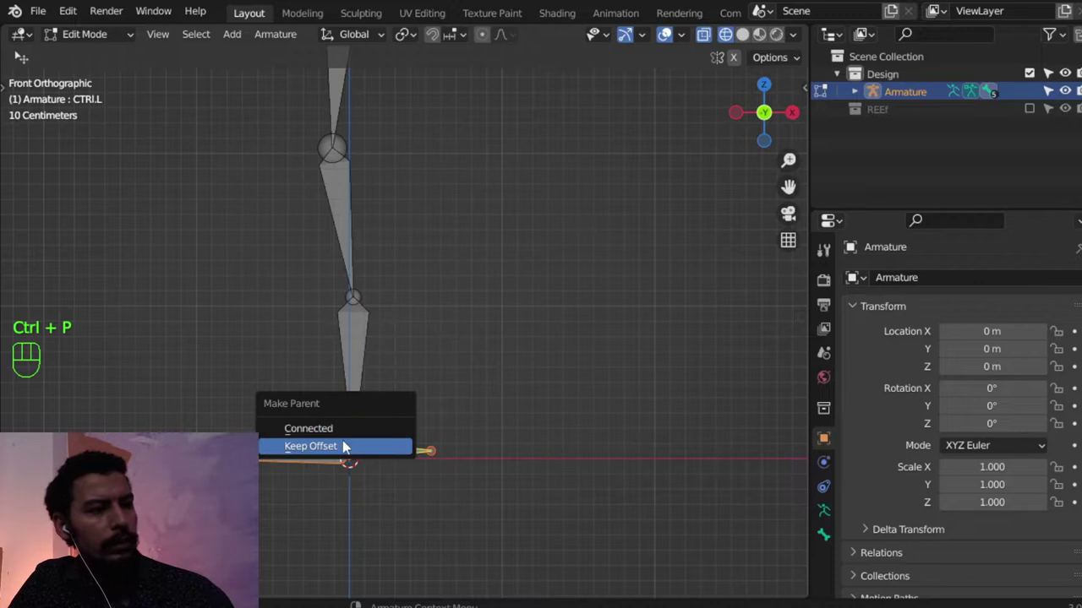
drag(126, 37, 122, 110)
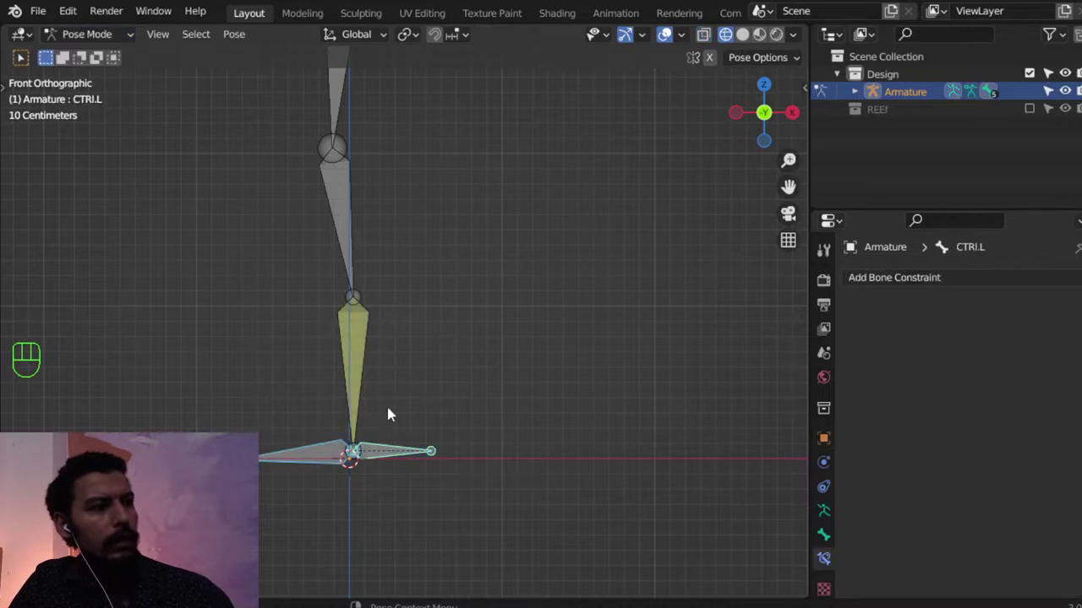
Rotate CTRl.L and move it along Z to confirm the foot follows the control.
click(395, 458)
key(g)
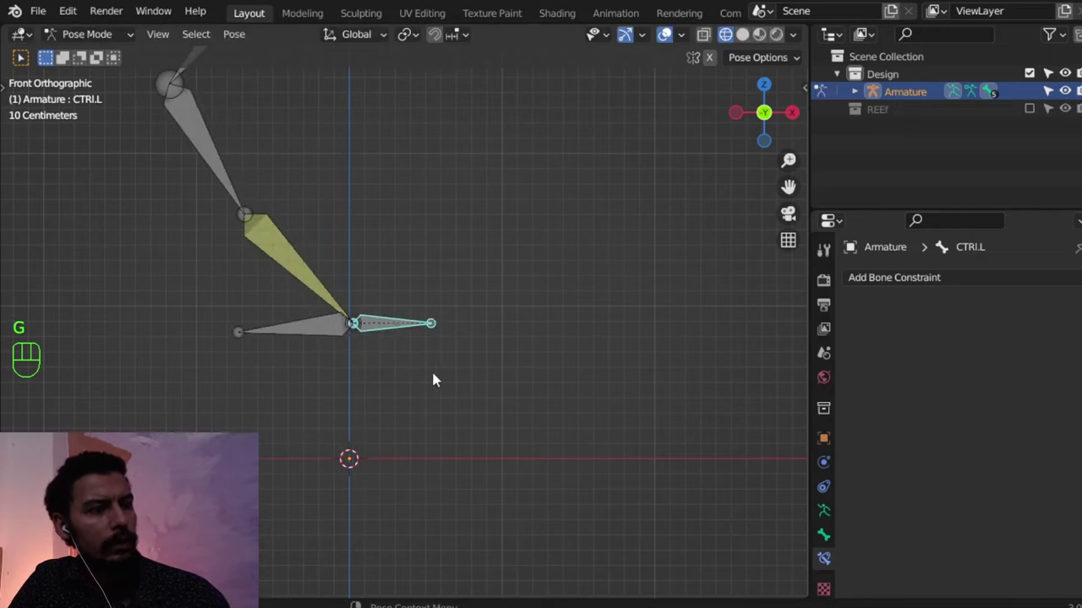
key(r)
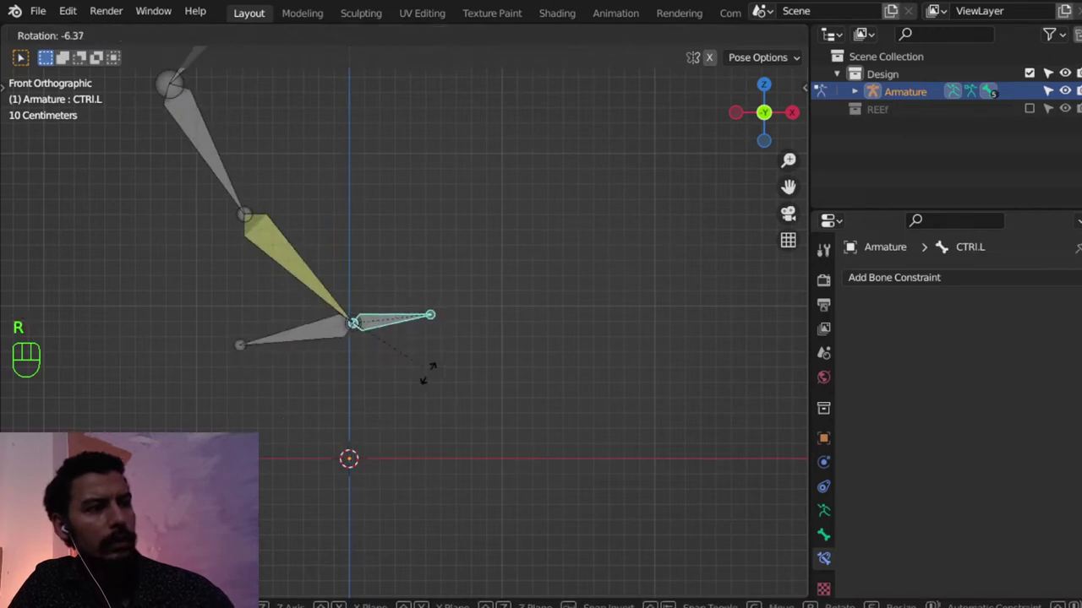
drag(412, 347, 460, 444)
key(g)
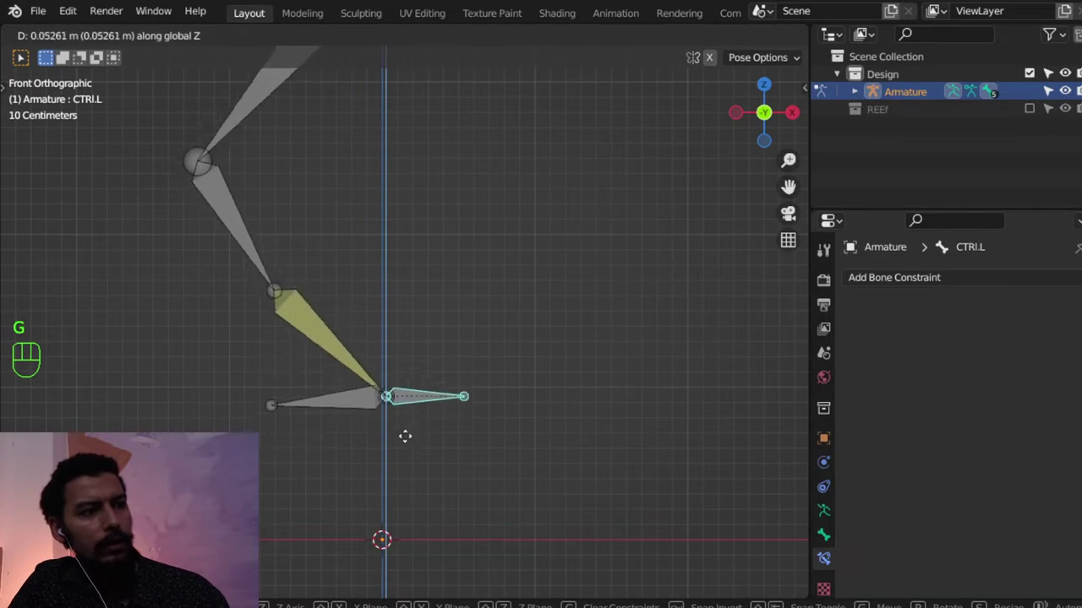
key(g)
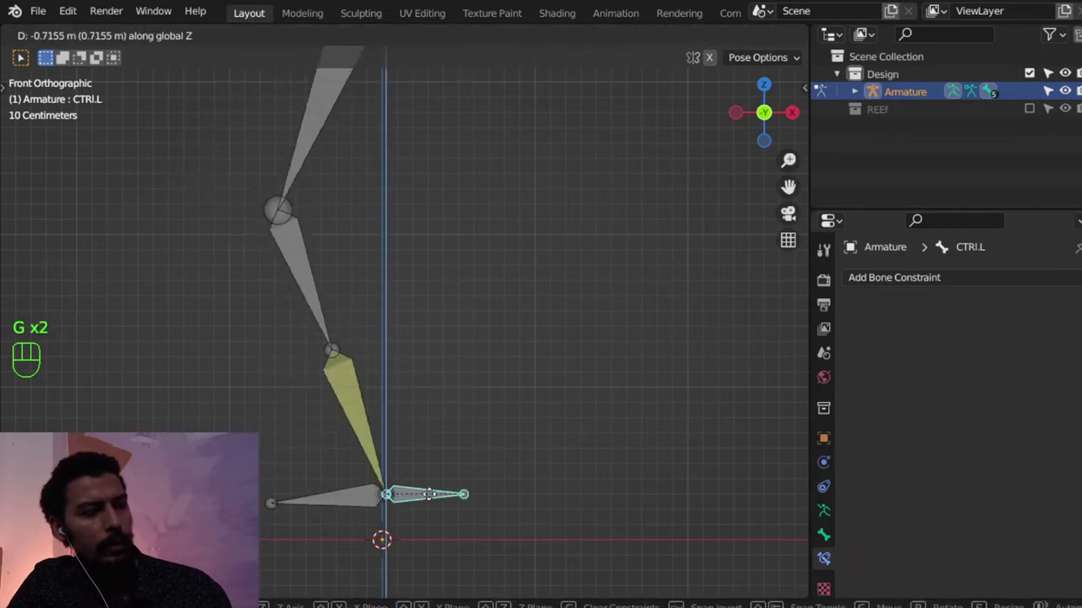
key(r)
Reset the leg to its straight rest pose and orbit through side and front views to inspect it.
middle_click(480, 384)
key(KP_3)
key(KP_1)
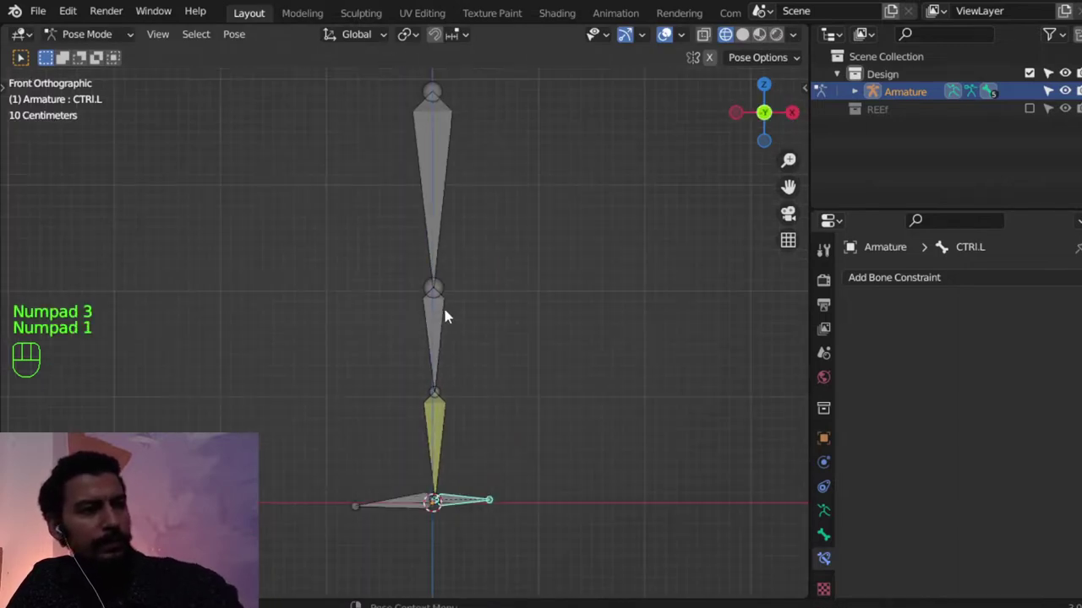
key(g)
drag(539, 426, 579, 430)
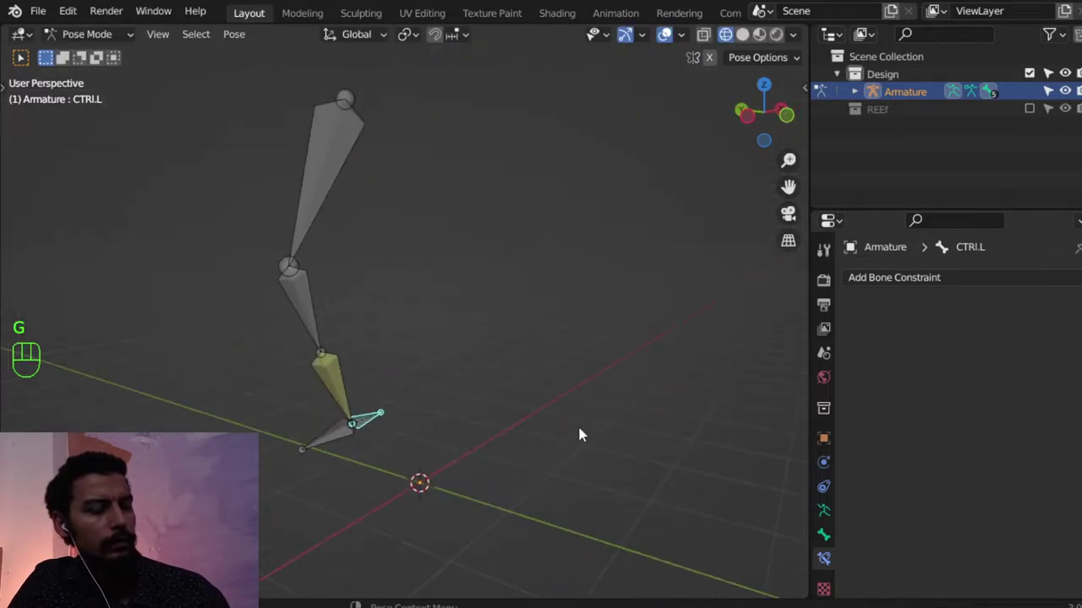
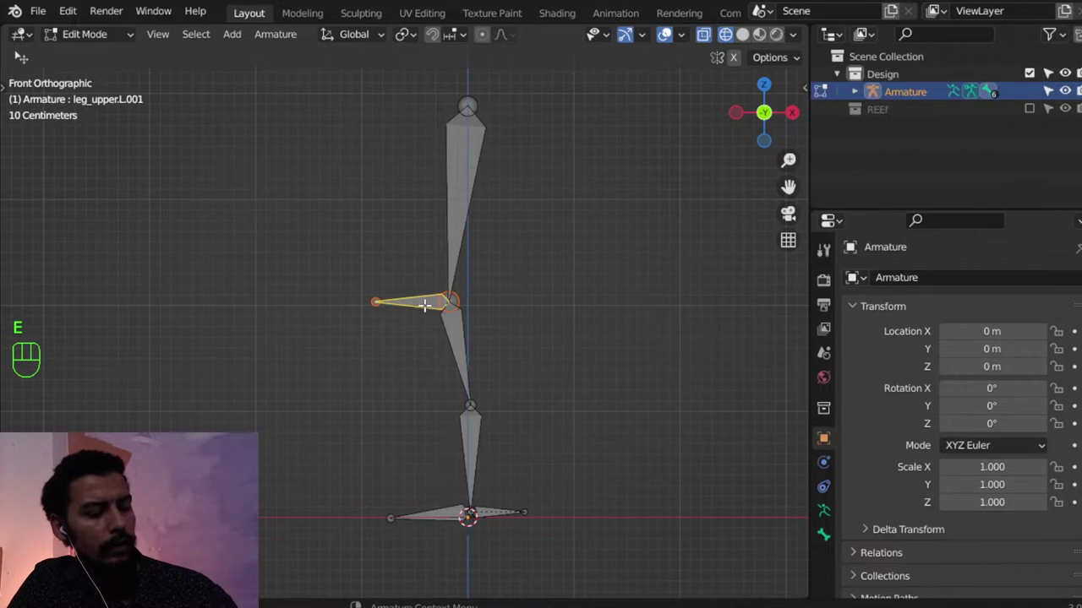
Extrude a pole bone from the knee, clear its parent and slide it left along X.
key(alt+p)
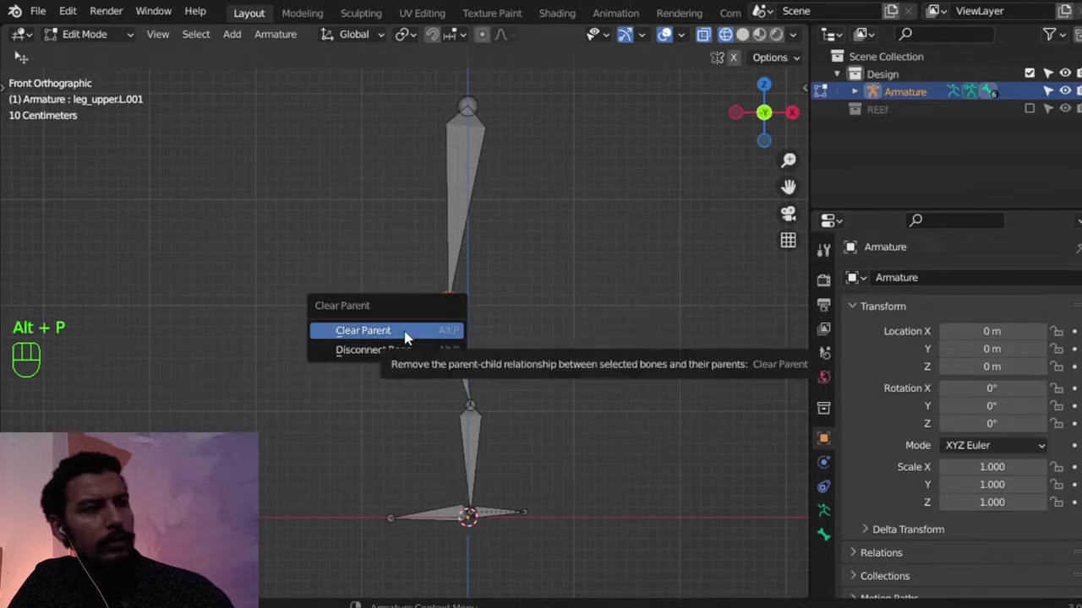
key(alt+p)
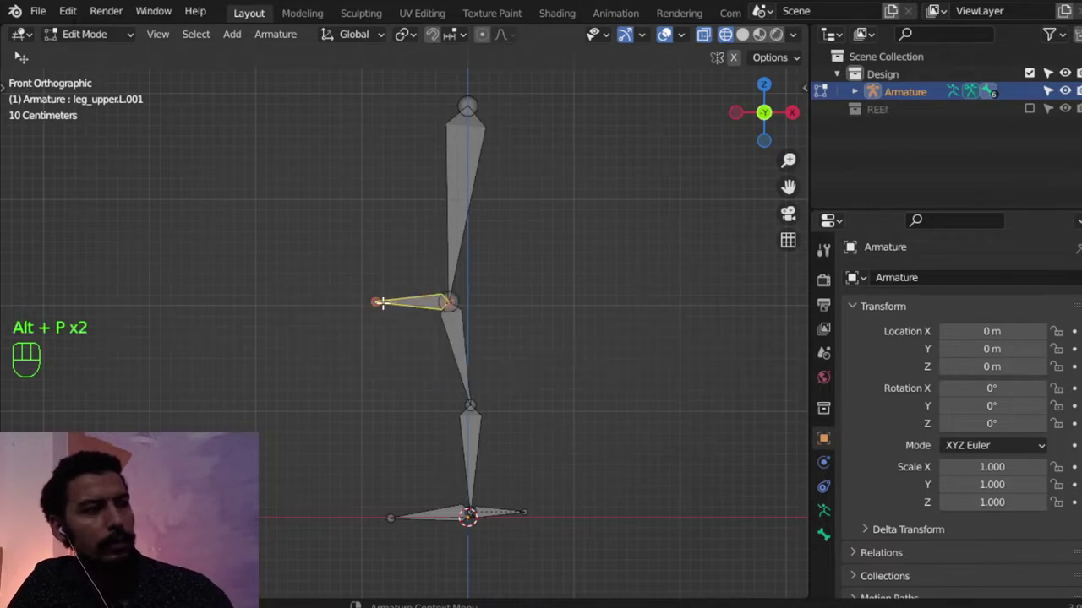
key(g)
key(g)
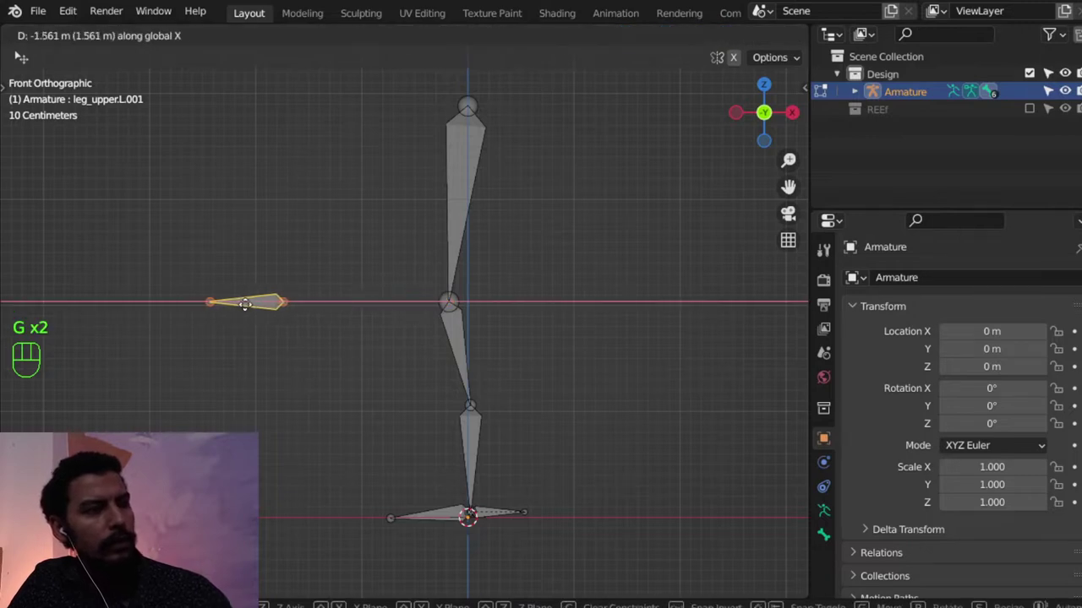
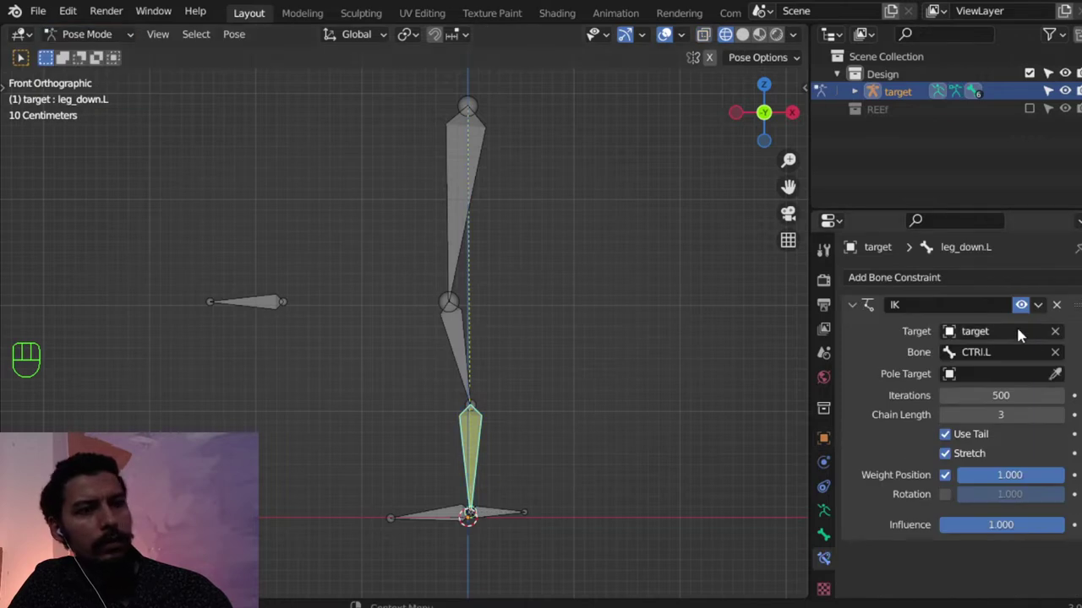
Select the knee-level side bone in Pose Mode and rename it pole.L.
drag(991, 376, 560, 323)
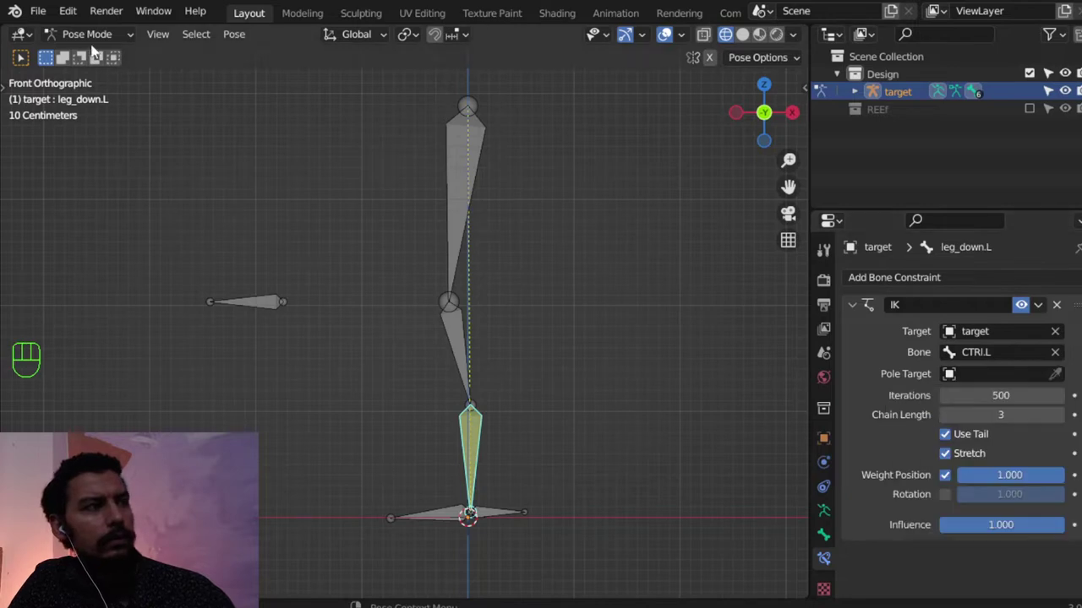
drag(982, 378, 372, 342)
click(283, 310)
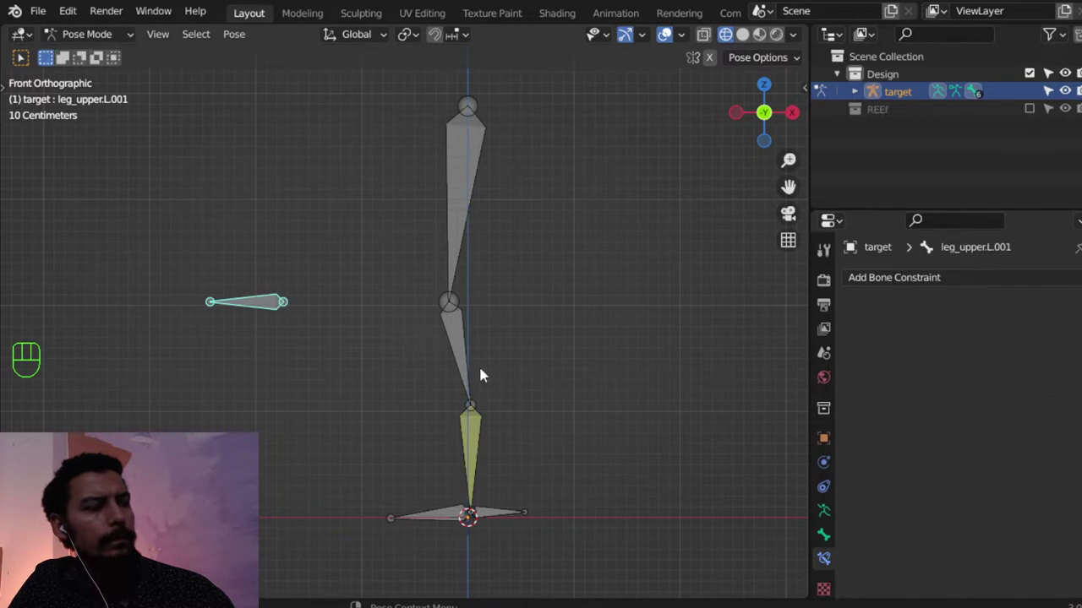
click(491, 449)
drag(984, 381, 945, 420)
drag(986, 394, 241, 317)
click(256, 320)
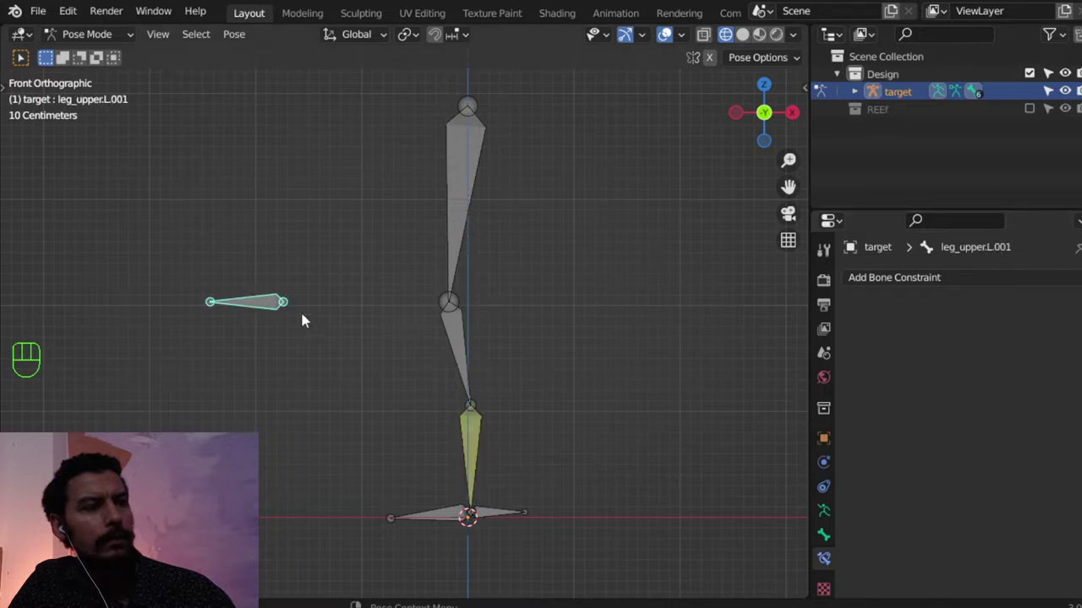
key(F2)
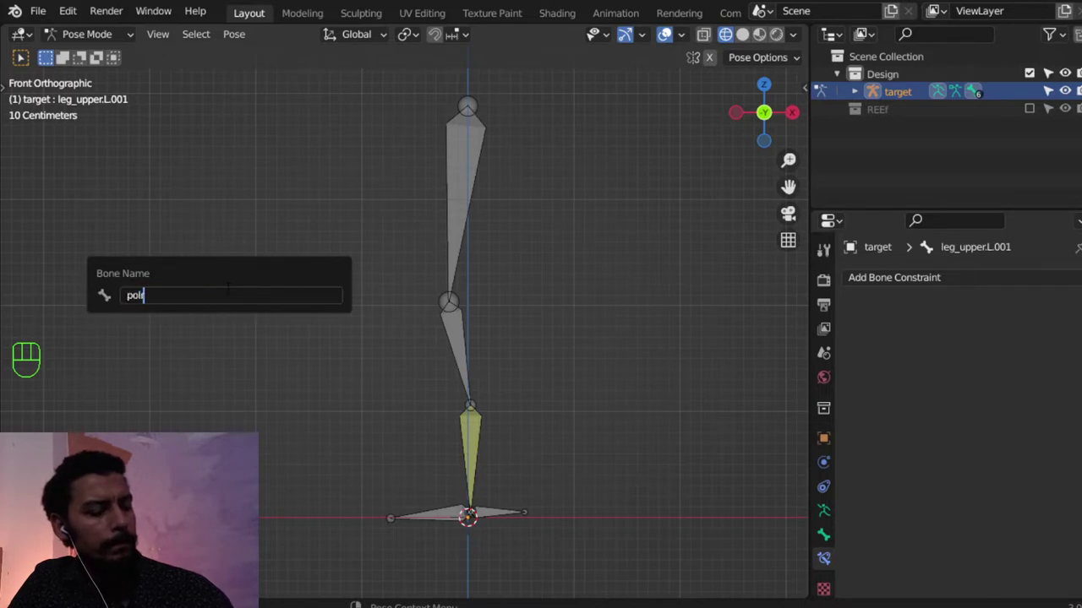
key(BackSpace)
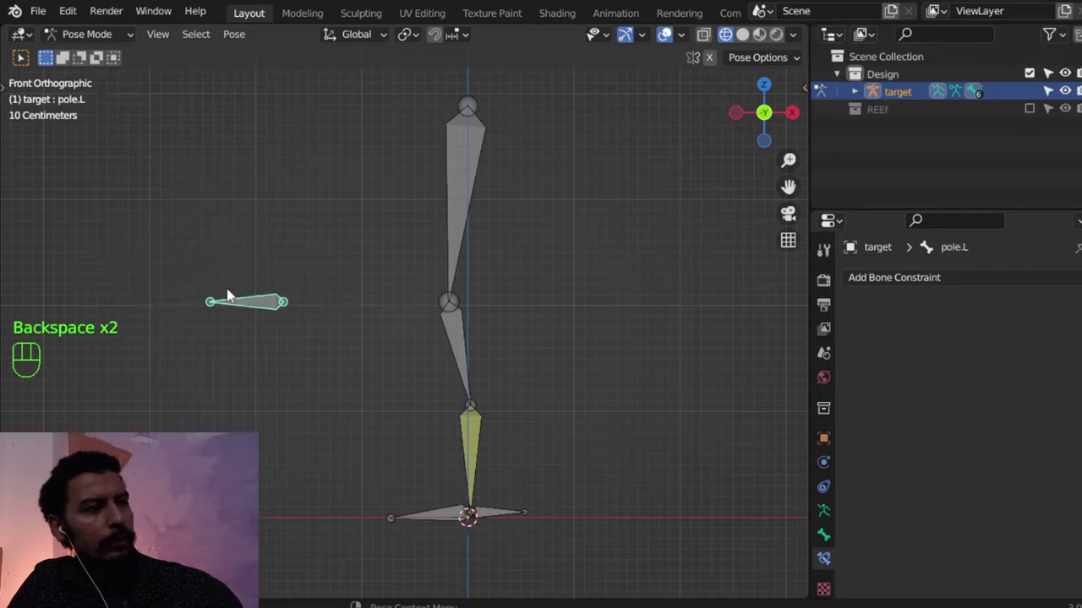
Set target / pole.L as the Pole Target of leg_down.L's IK constraint.
drag(1008, 406, 949, 509)
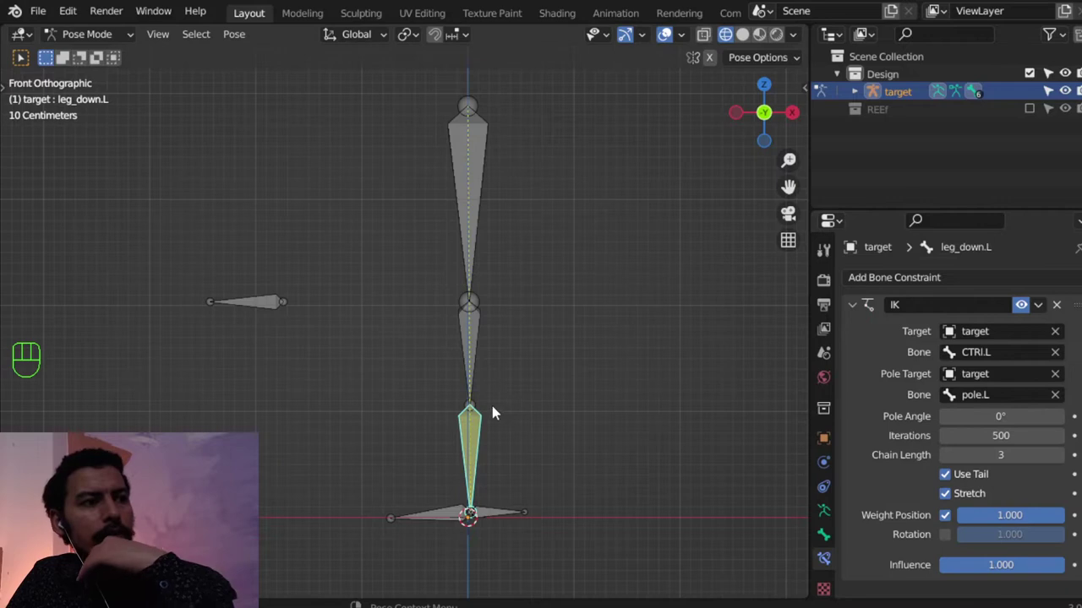
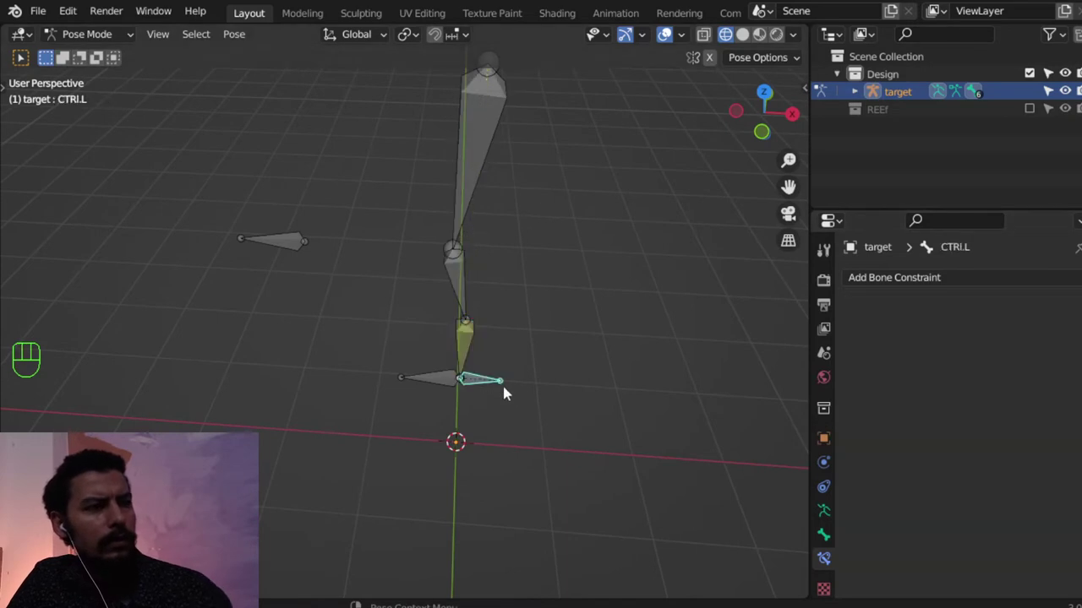
Raise CTRl.L and push pole.L to test the bend, then reset all bones to rest pose.
key(g)
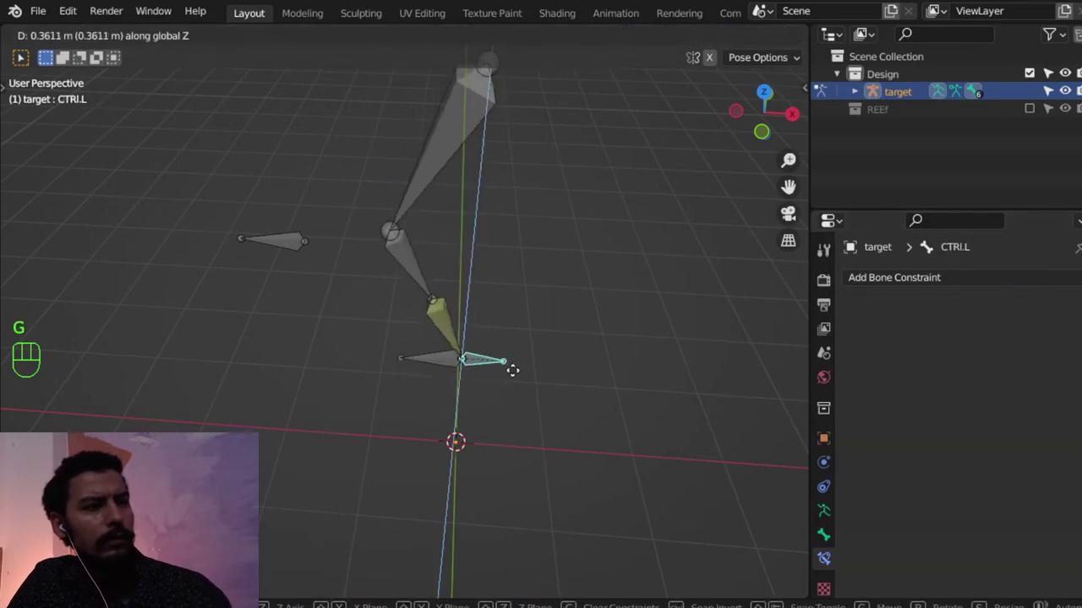
drag(357, 306, 465, 326)
key(g)
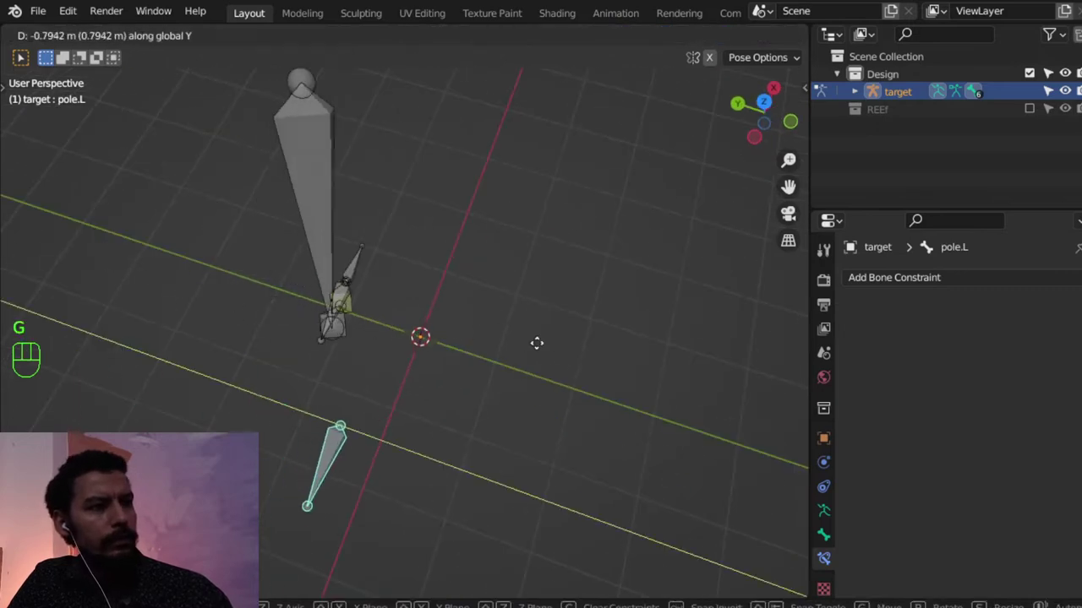
drag(430, 347, 446, 299)
key(a)
key(alt+r)
key(alt+g)
Set leg_down.L's IK Pole Angle to 90° and check the straight leg from front and side.
key(KP_1)
key(KP_3)
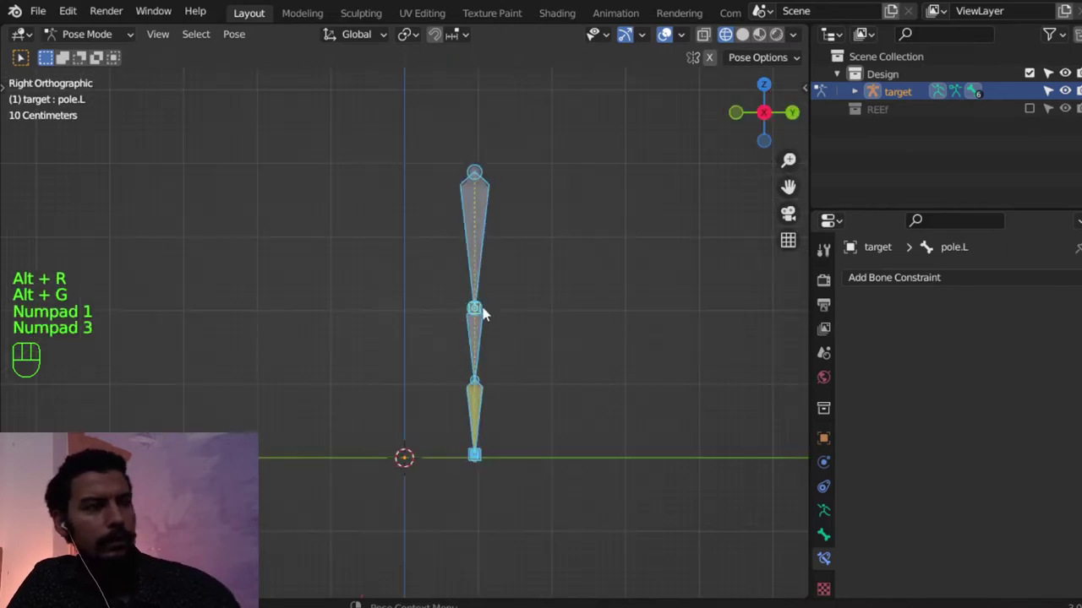
key(a)
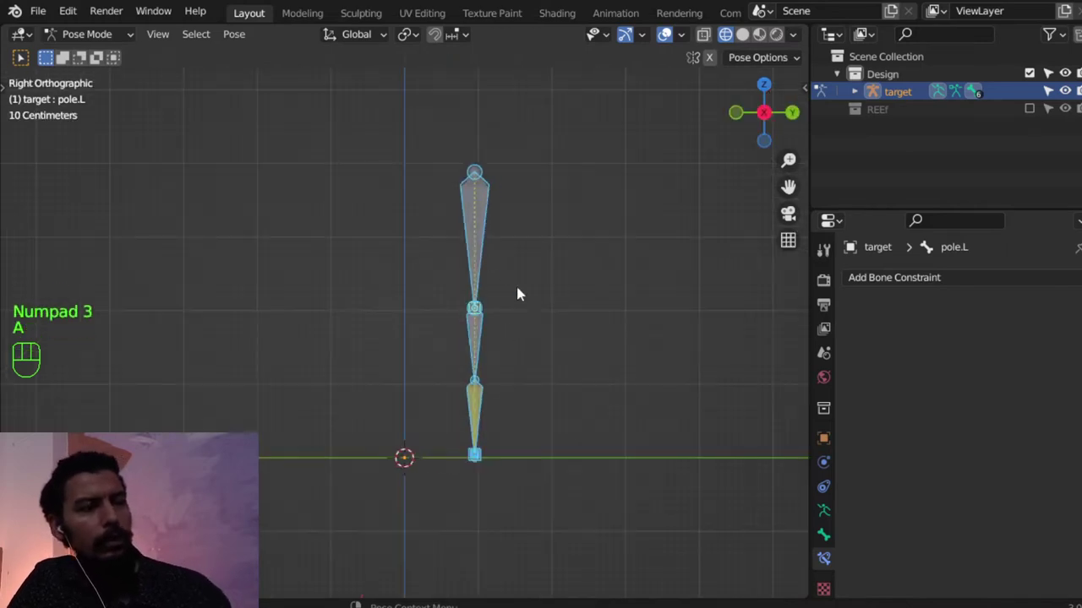
drag(496, 239, 405, 245)
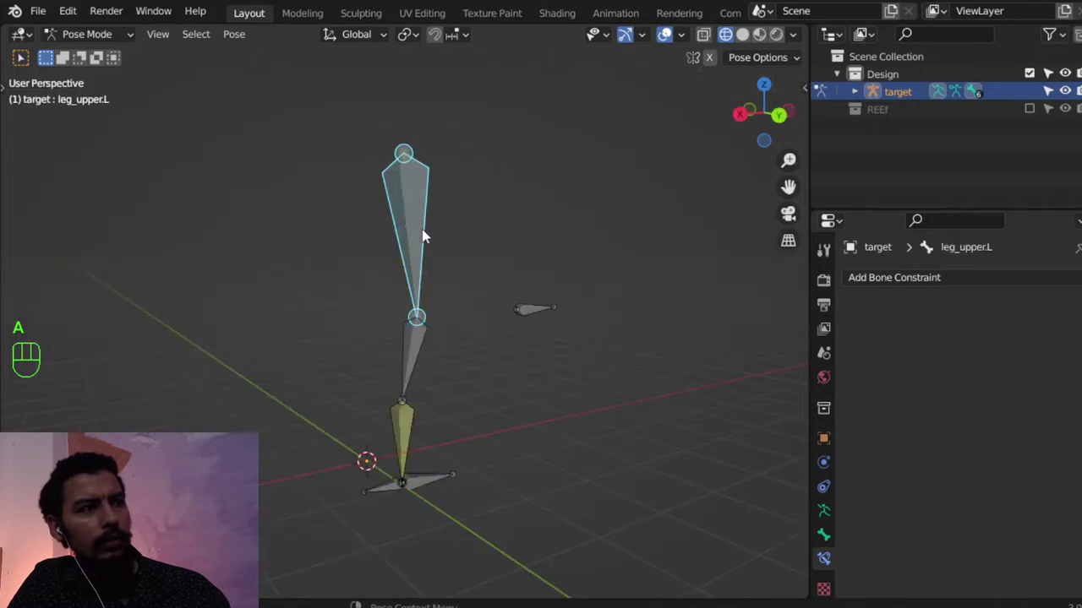
drag(426, 296, 408, 298)
click(408, 335)
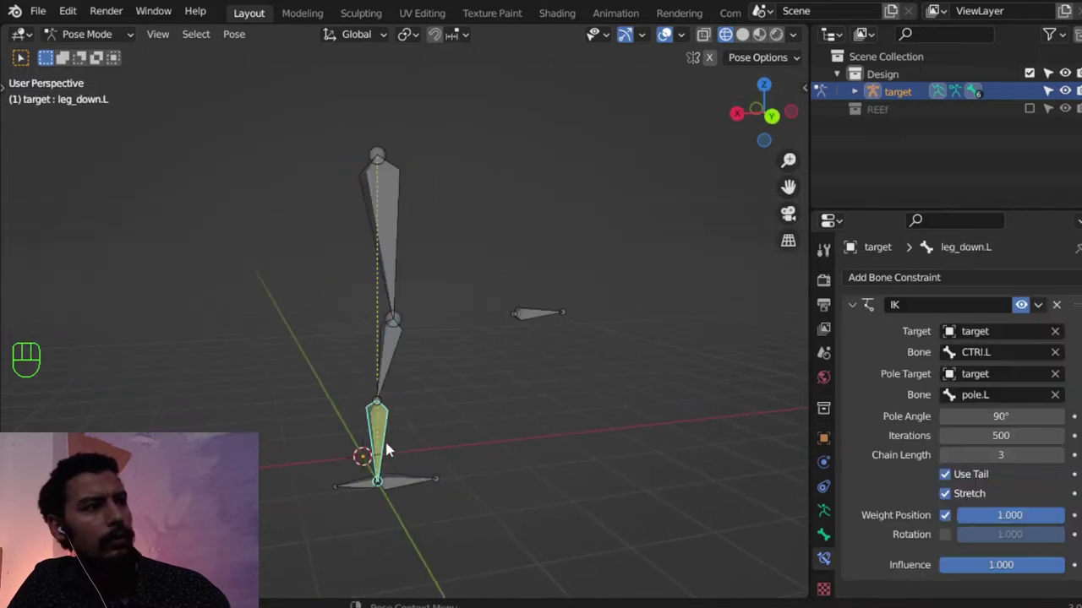
click(361, 493)
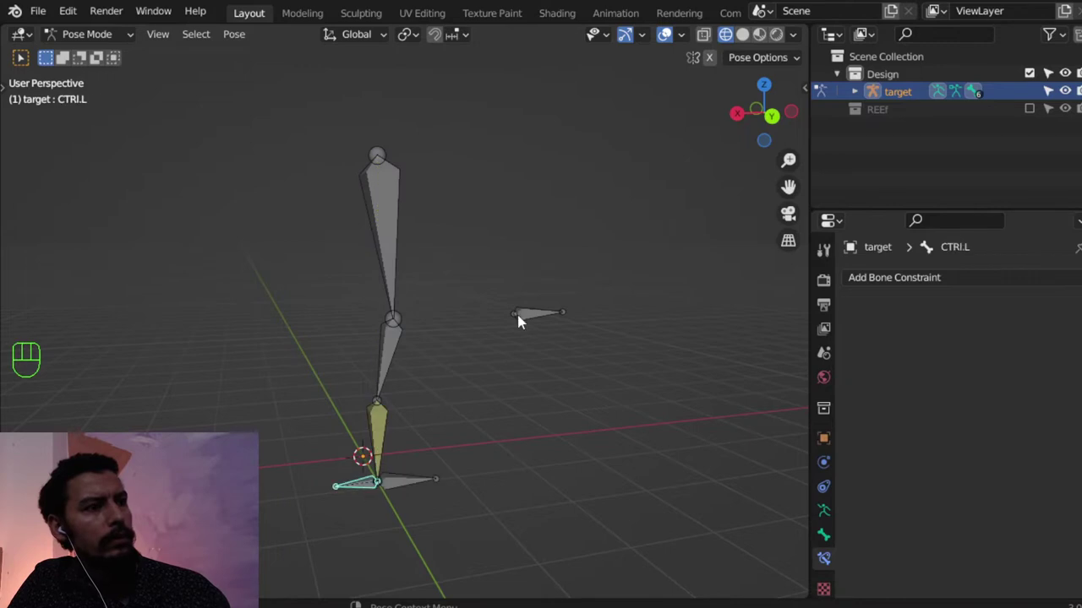
key(KP_1)
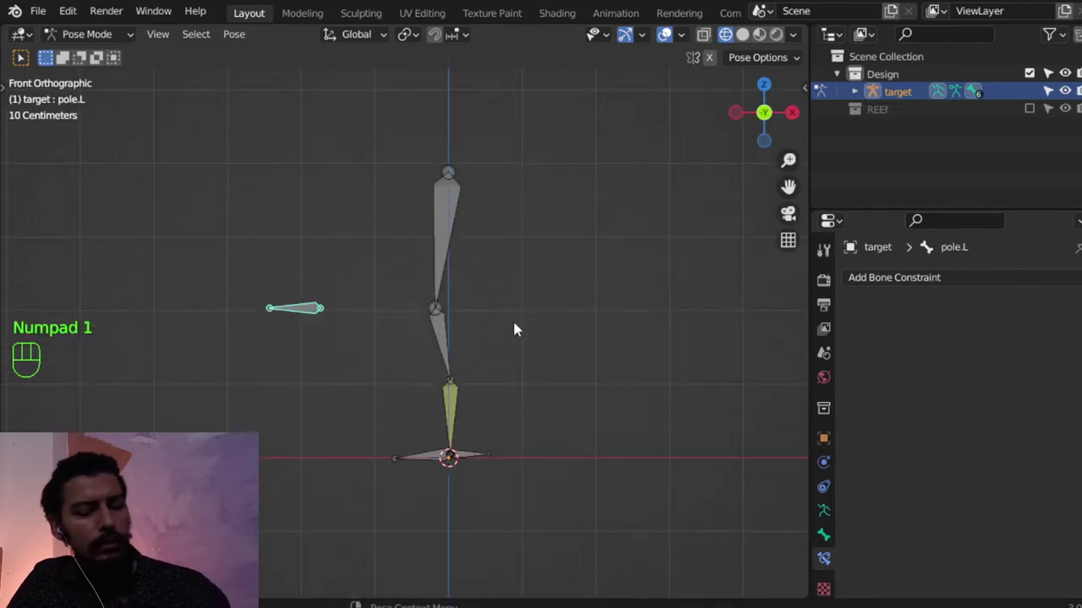
key(KP_3)
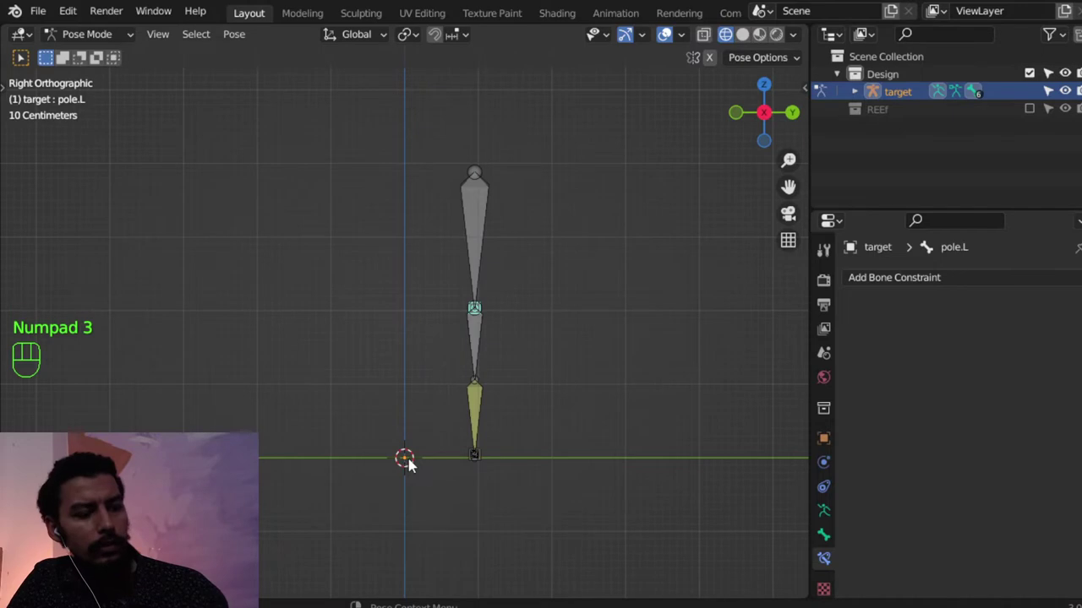
key(shift+c)
Select all bones in Edit Mode and Symmetrize to create pole.R and the right leg.
key(a)
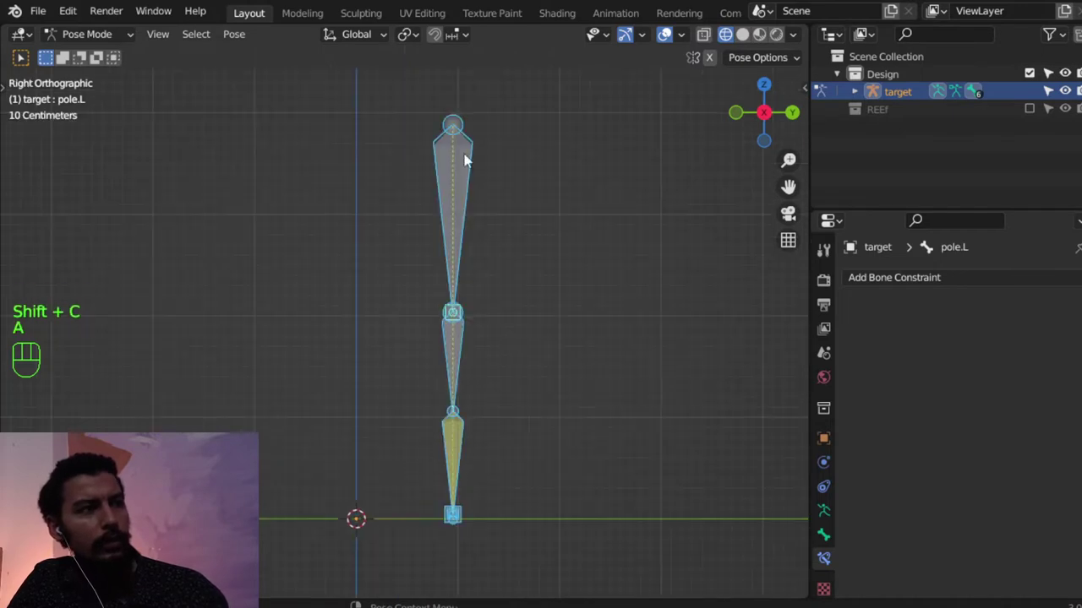
drag(127, 47, 106, 91)
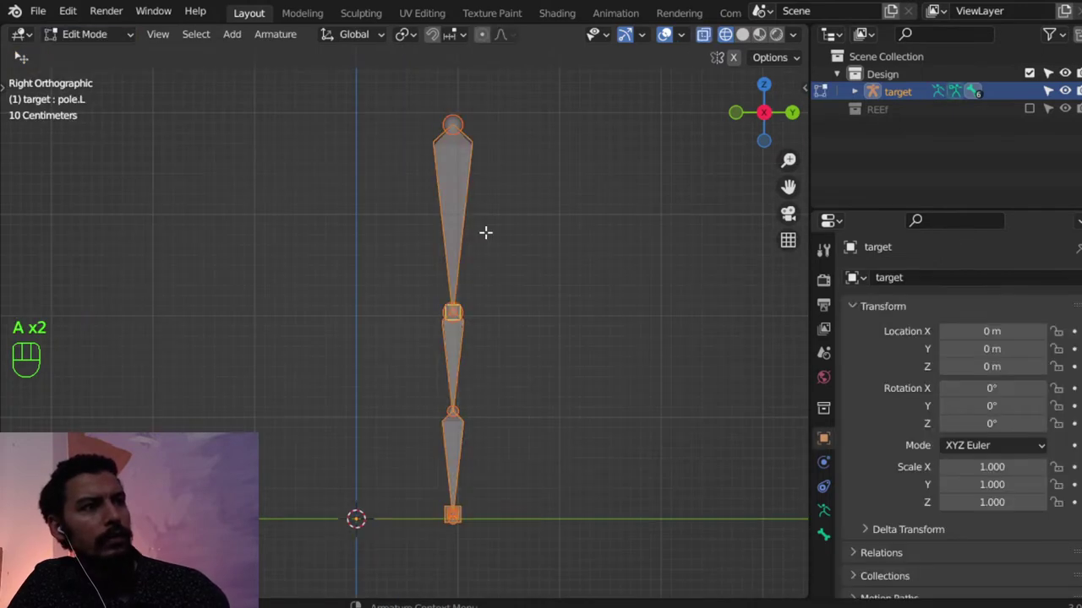
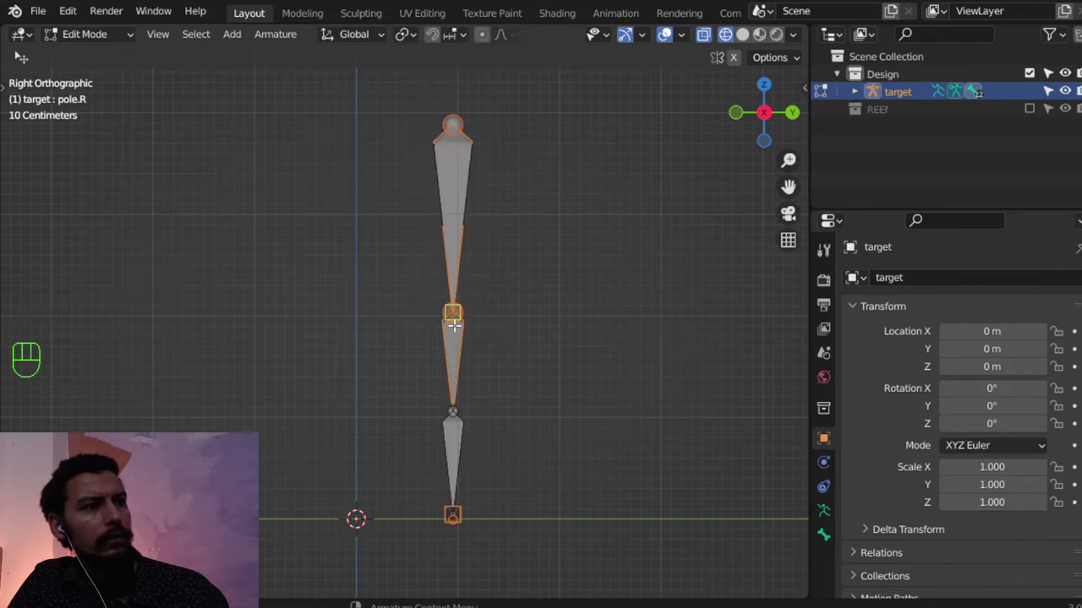
drag(785, 62, 741, 61)
click(741, 62)
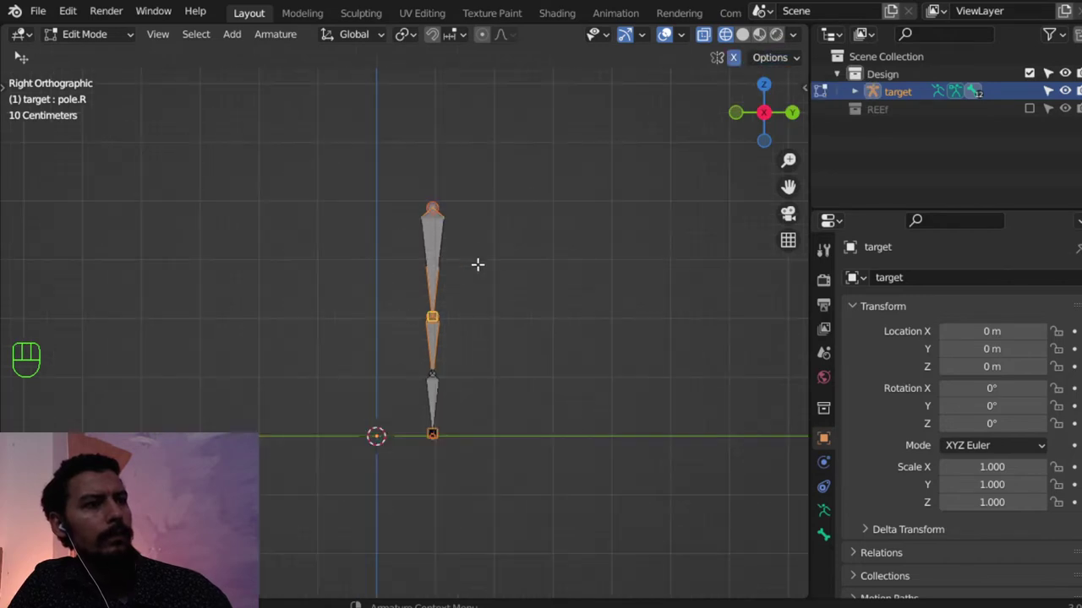
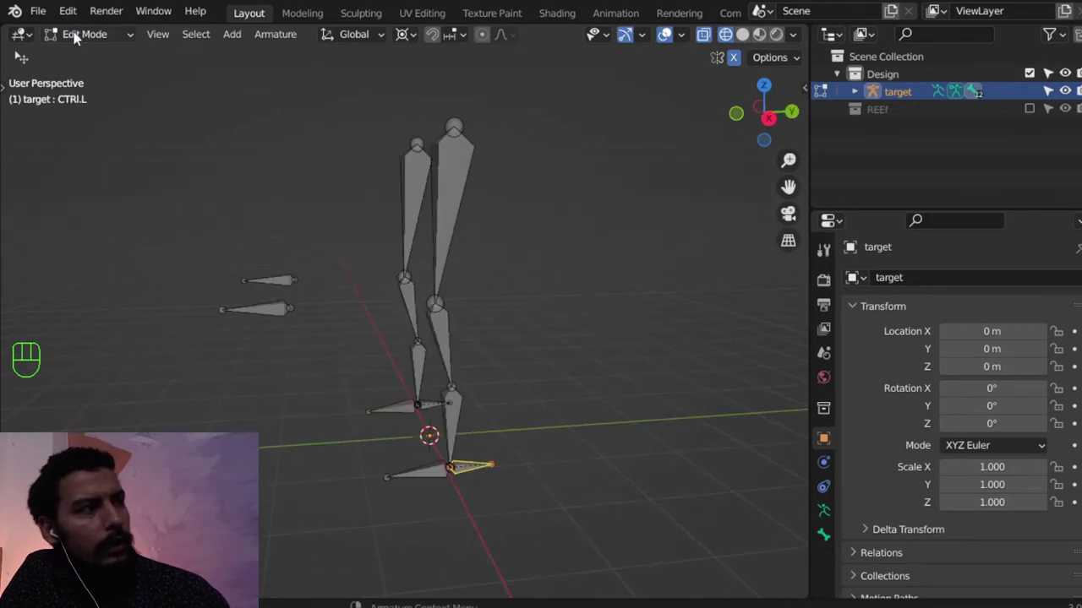
Switch to Pose Mode and move the foot controls and pole.L to bend both knees.
click(99, 83)
key(g)
drag(551, 433, 527, 415)
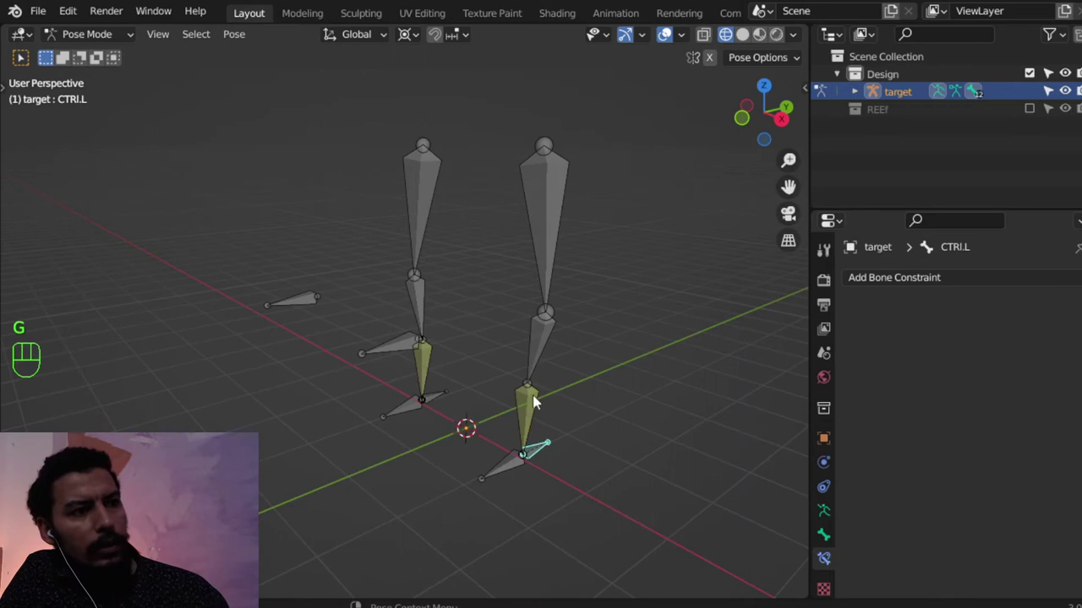
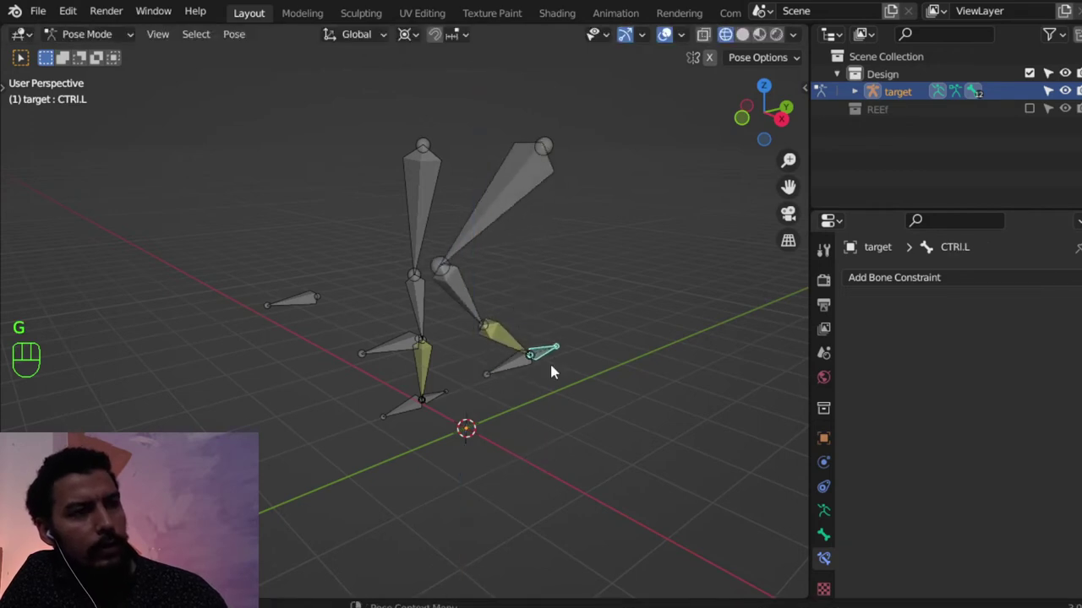
drag(464, 381, 498, 396)
key(g)
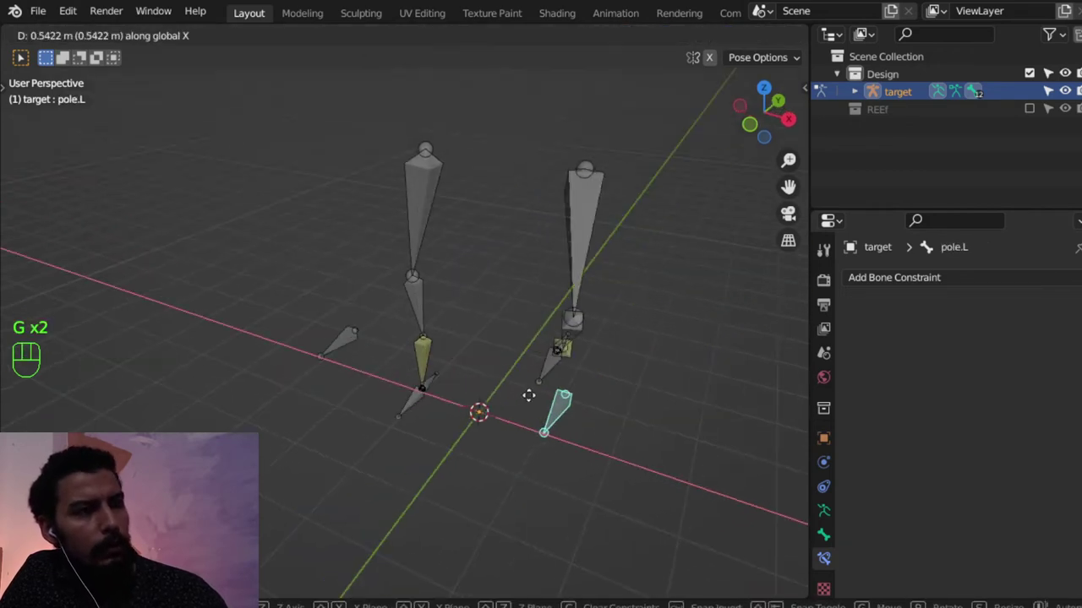
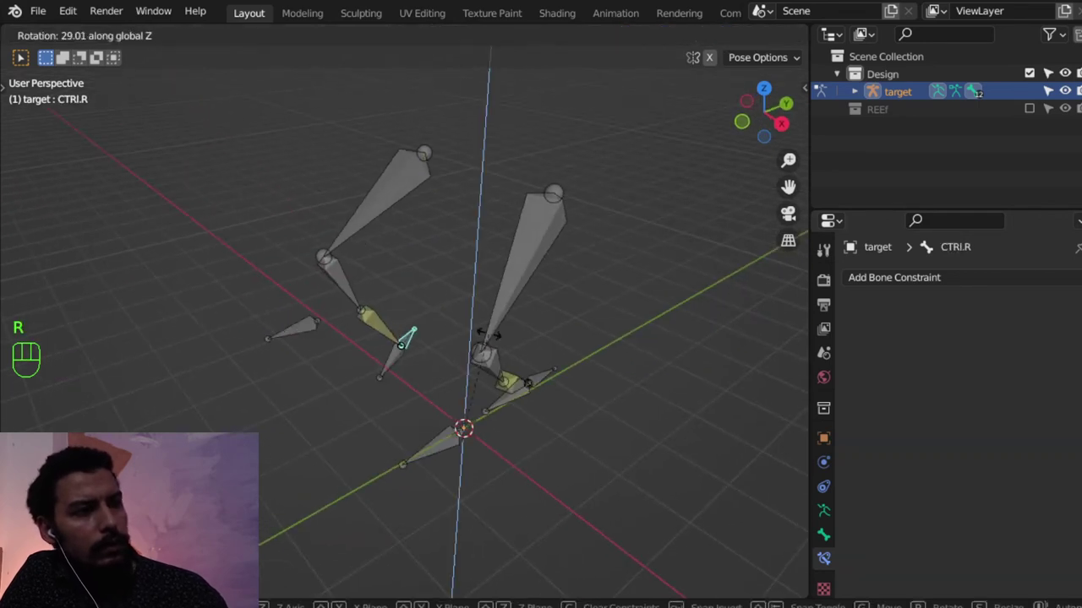
Rotate CTRl.R and swing pole.L to turn the left knee, confirming the IK rig.
drag(416, 35, 425, 54)
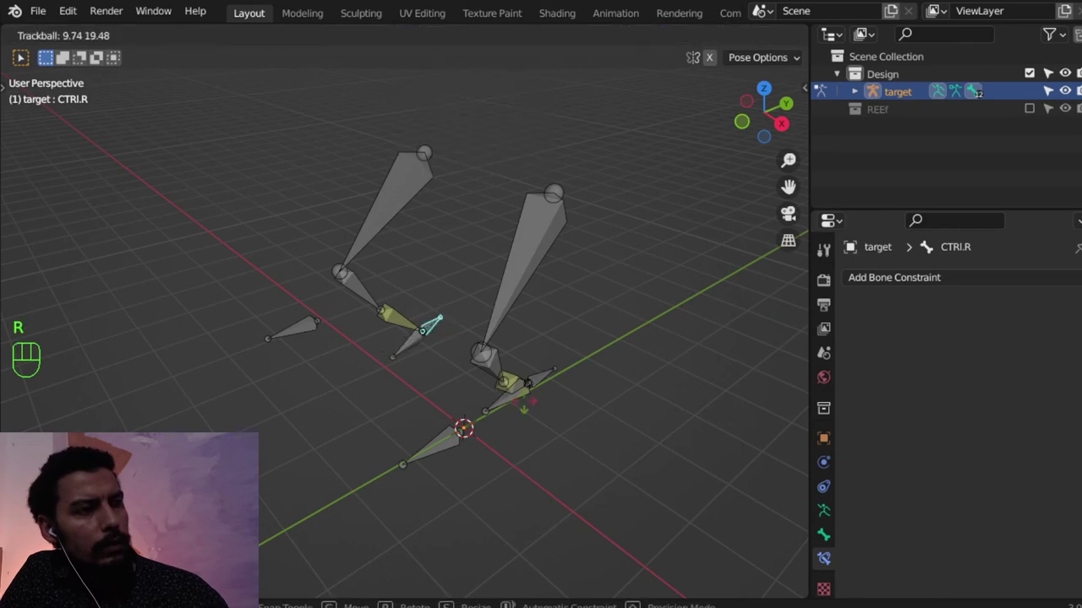
key(r)
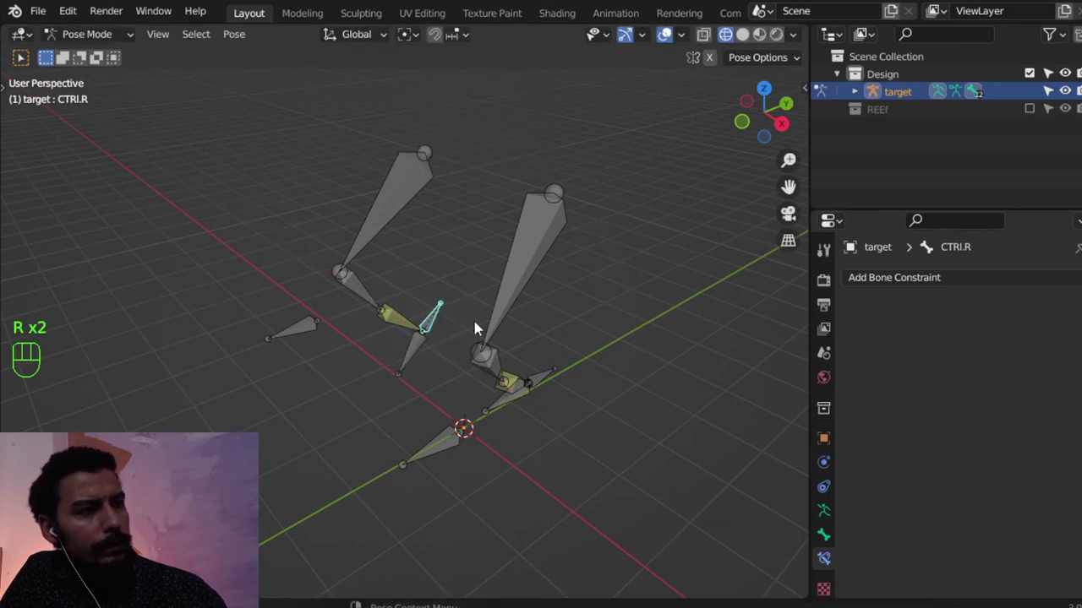
drag(411, 362, 446, 367)
key(g)
drag(597, 408, 618, 420)
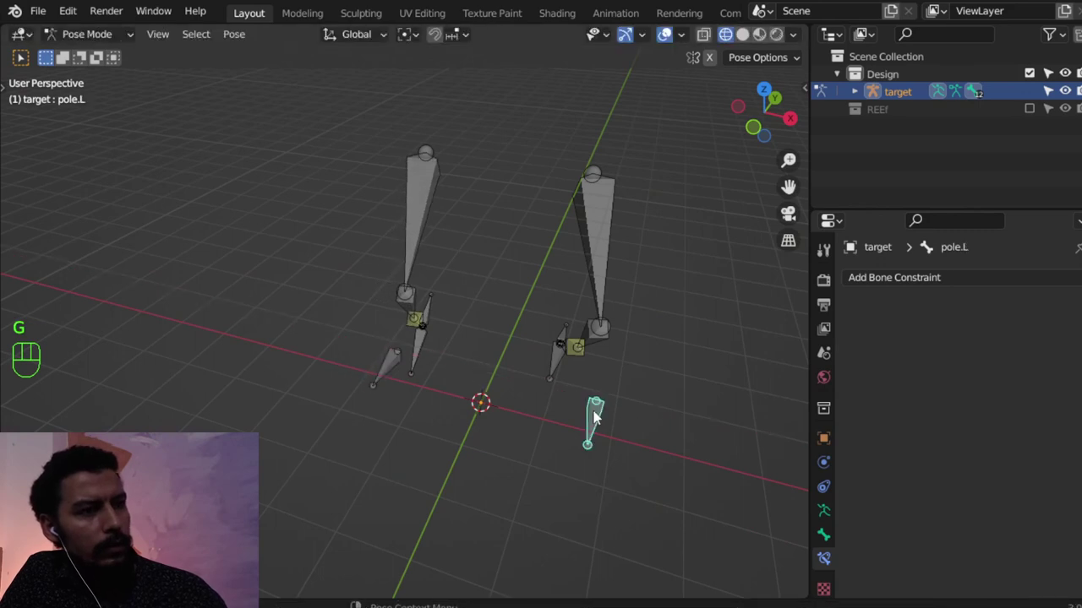
key(g)
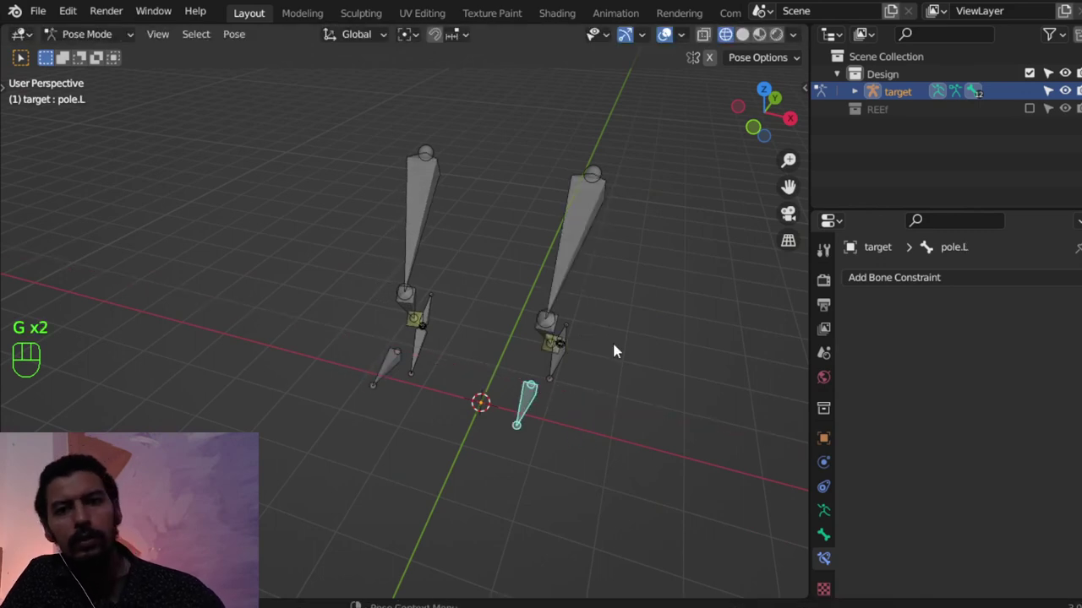